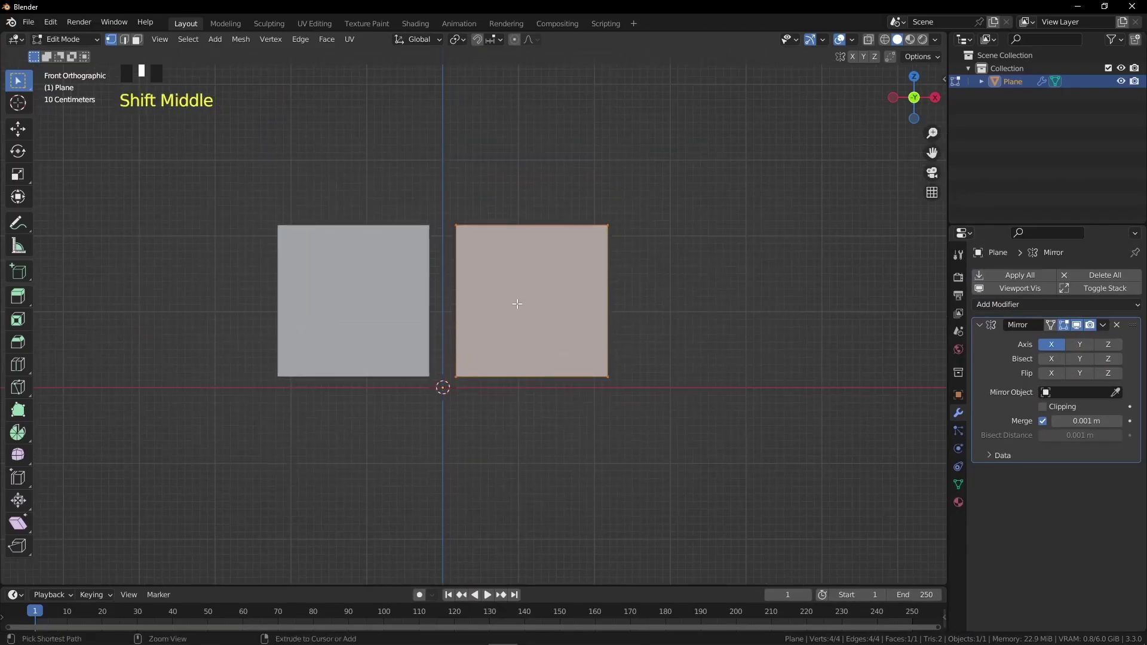
# Add vertical and horizontal loop cuts dividing the mirrored square into a grid
pyautogui.press('ctrl+r')
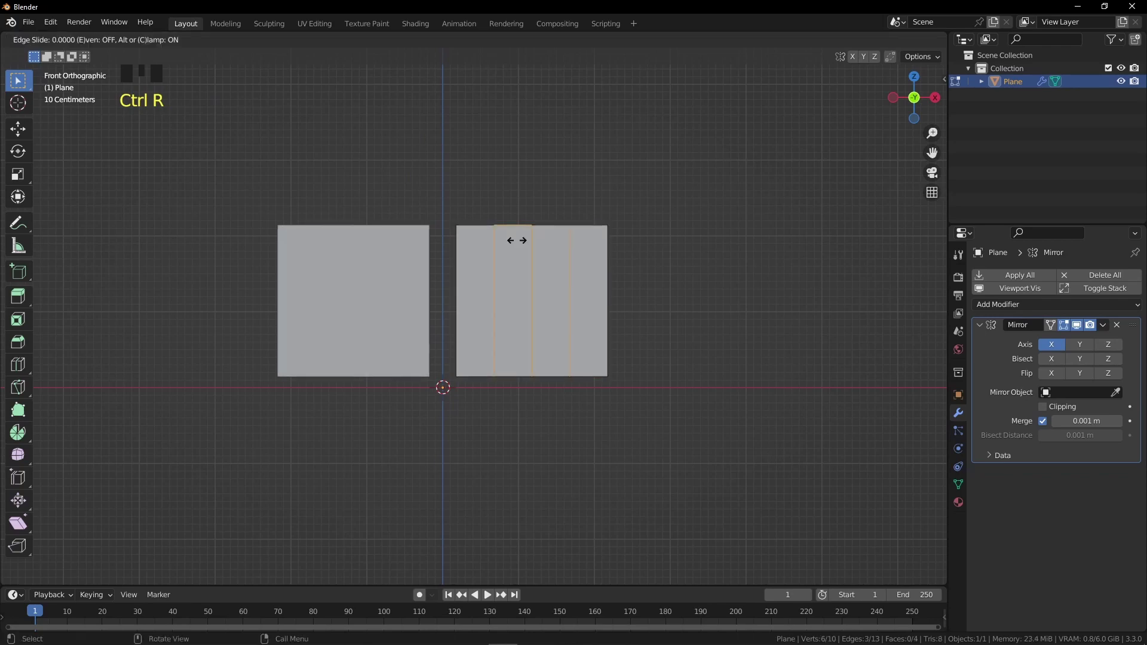
pyautogui.press('ctrl+r')
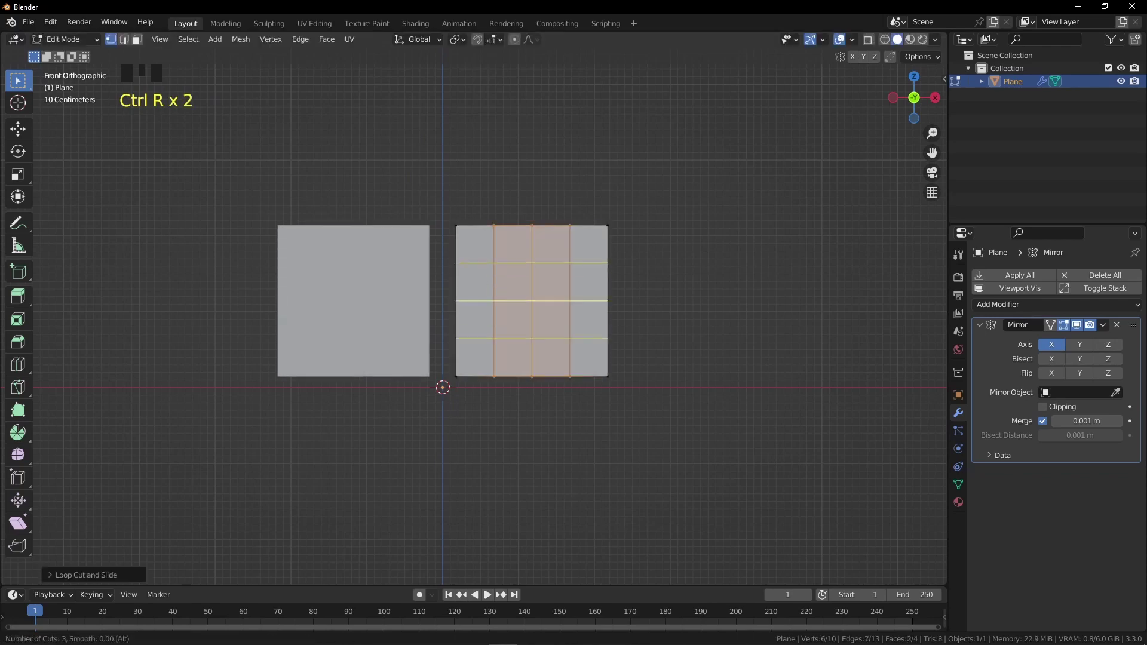
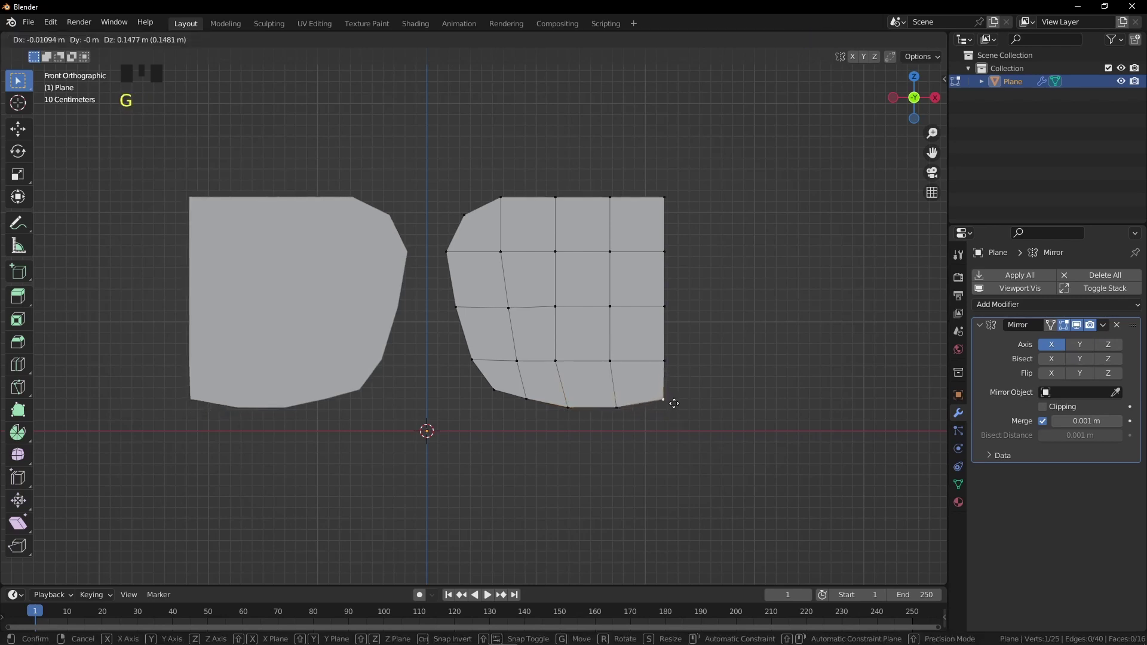
# Refine lens vertices, reposition the whole lens, and start another horizontal loop cut across it
pyautogui.click(561, 362)
pyautogui.press('g')
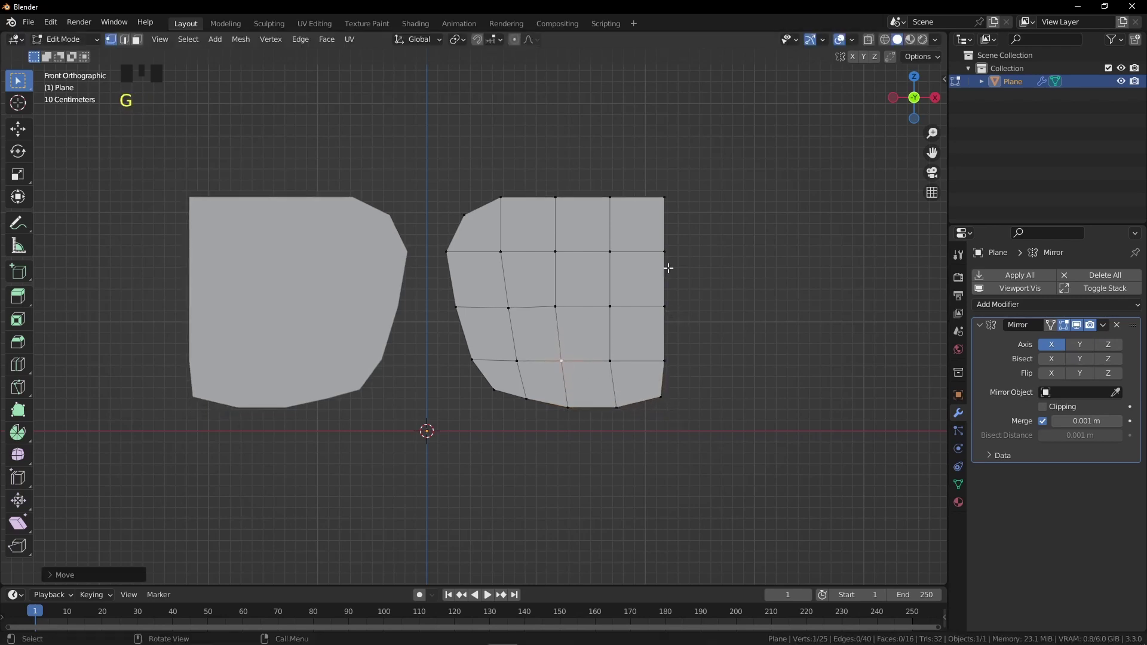
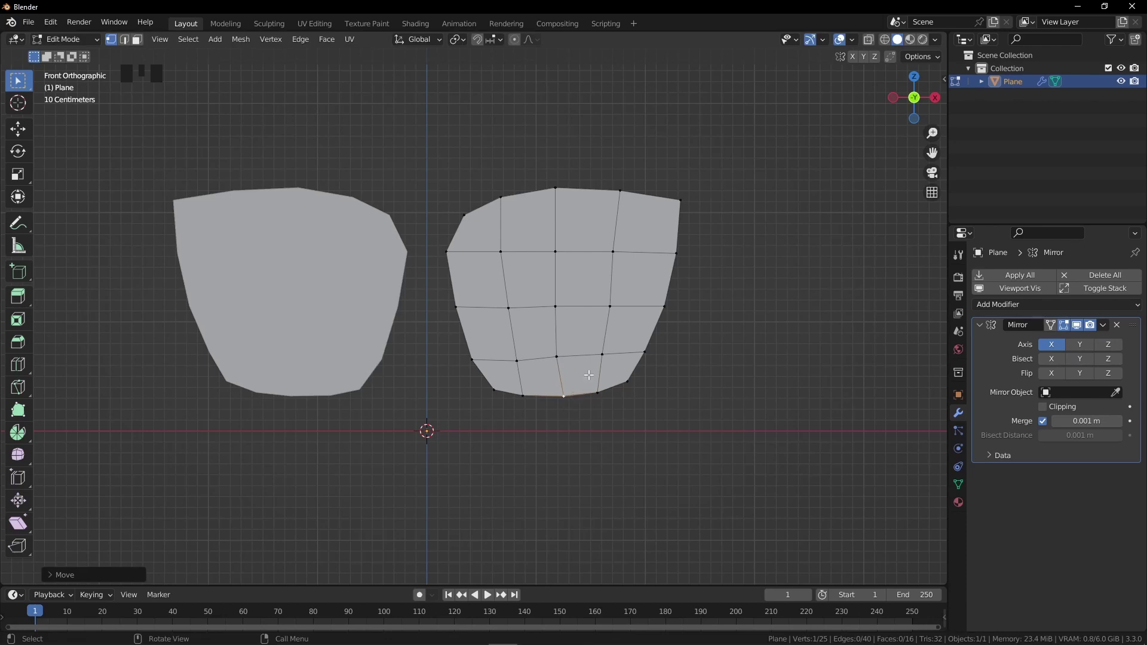
pyautogui.press('a')
pyautogui.press('g')
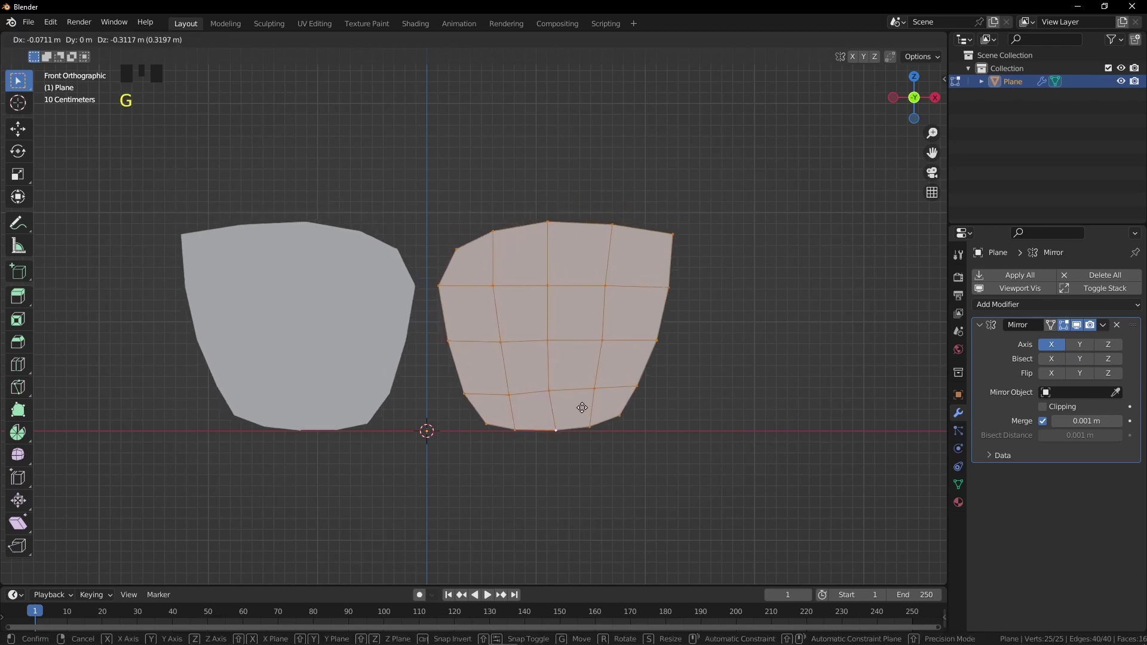
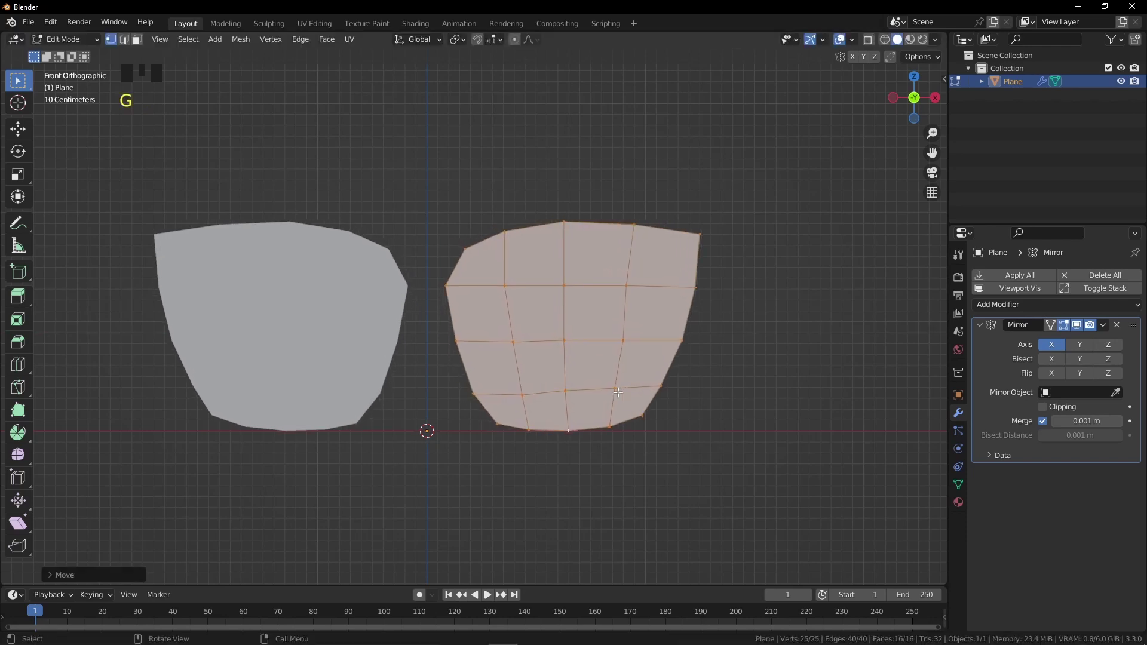
pyautogui.press('a')
pyautogui.press('ctrl+r')
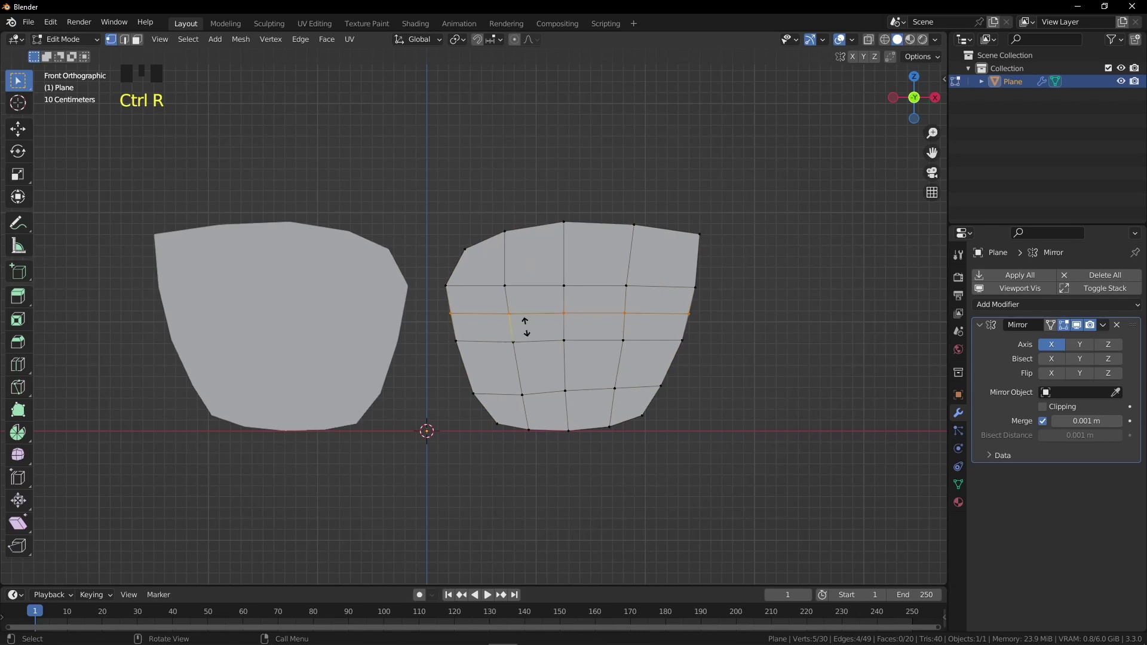
# Confirm the new loop and extrude the angled bridge piece across to the centre line
pyautogui.press('a')
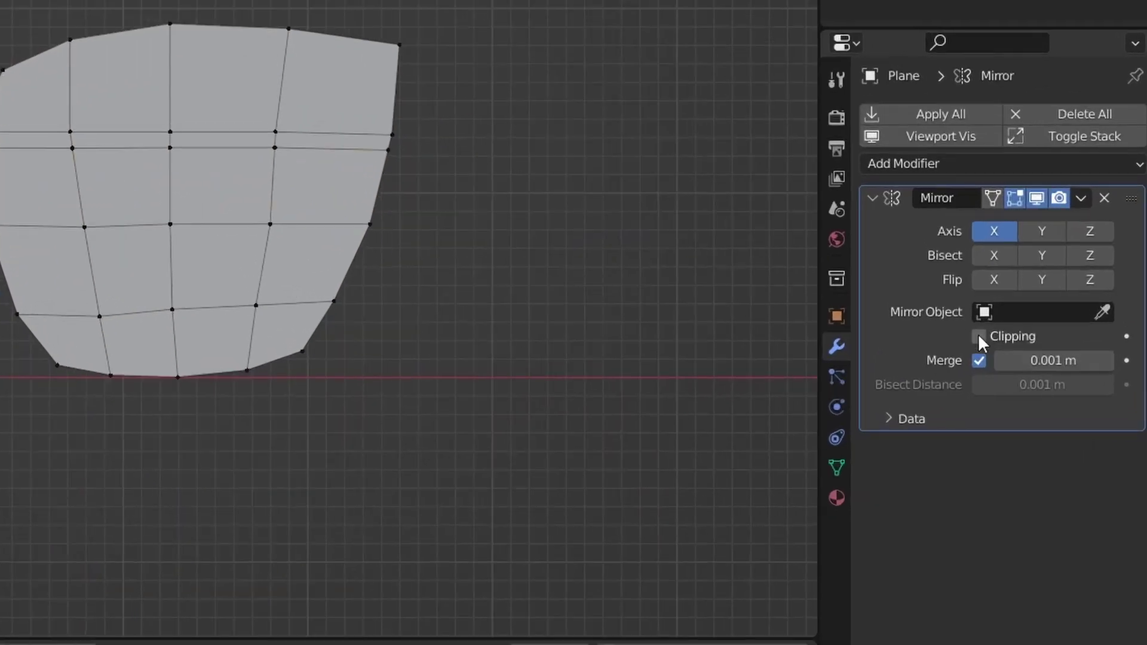
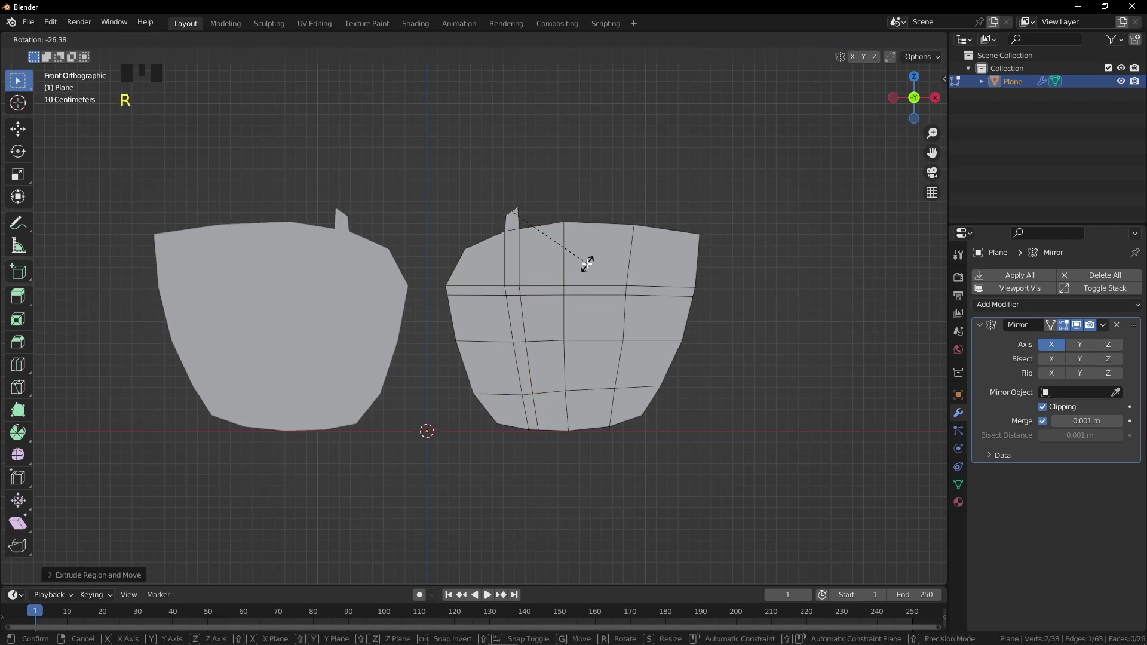
pyautogui.press('g')
pyautogui.press('e')
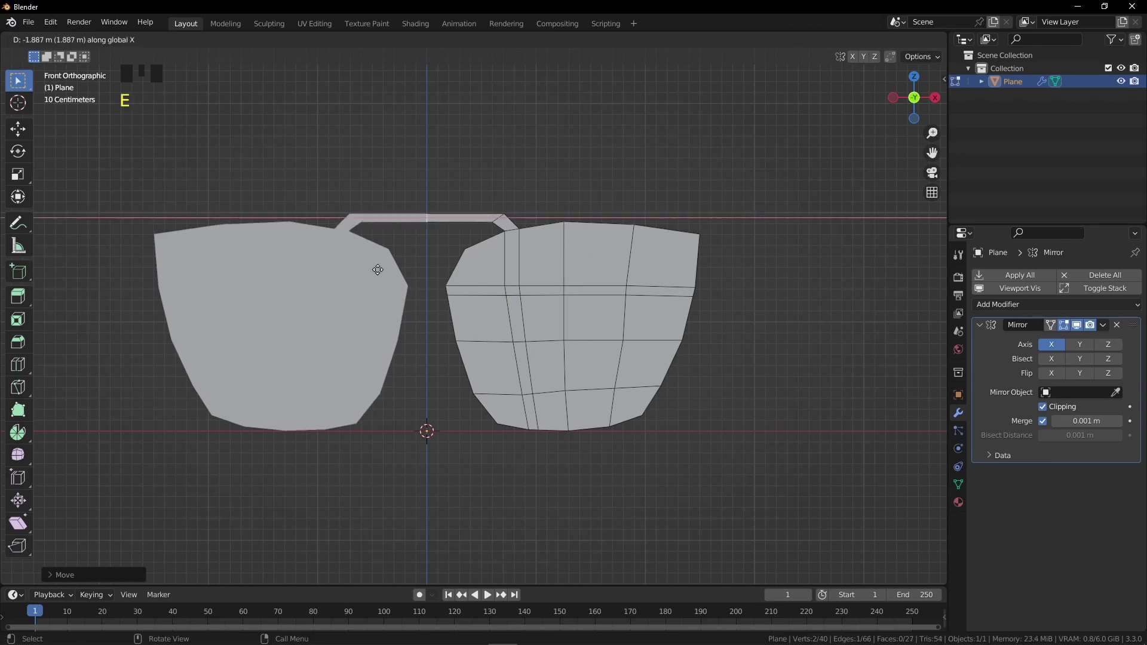
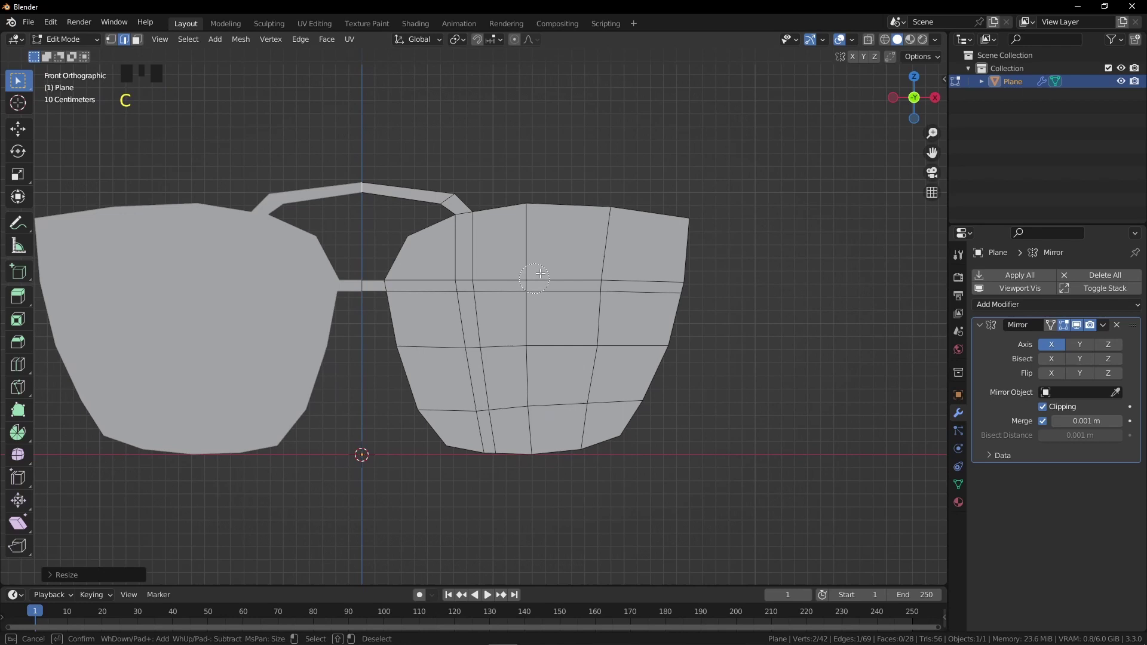
# Brush-select the lens faces and edges and slide an edge loop to form the rim border
pyautogui.press('3')
pyautogui.press('c')
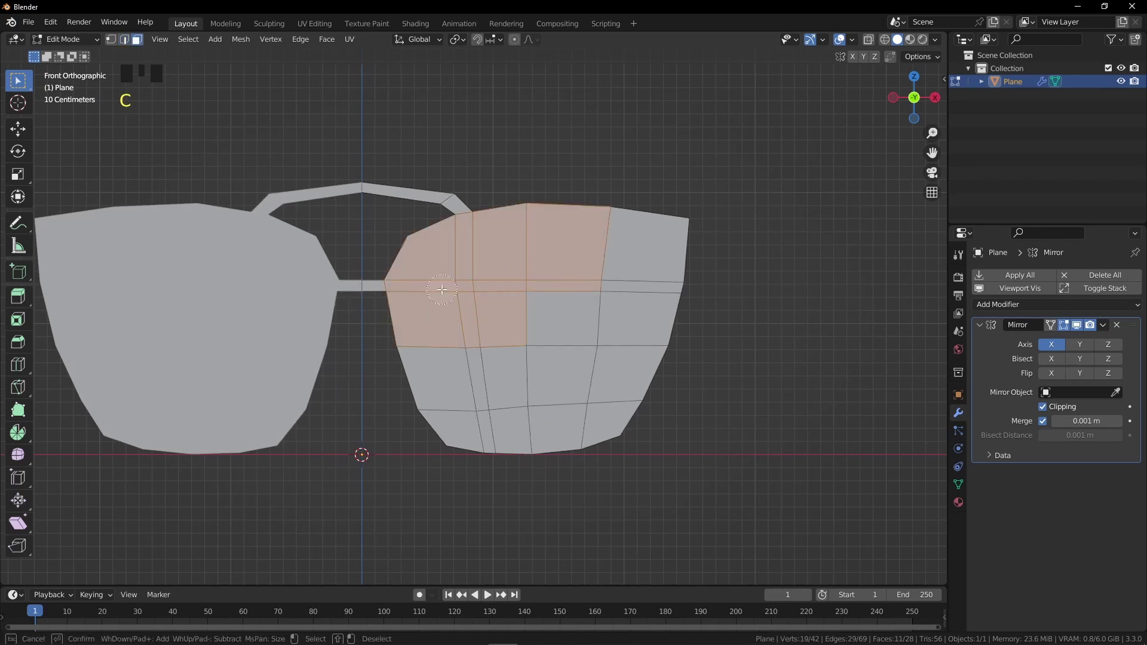
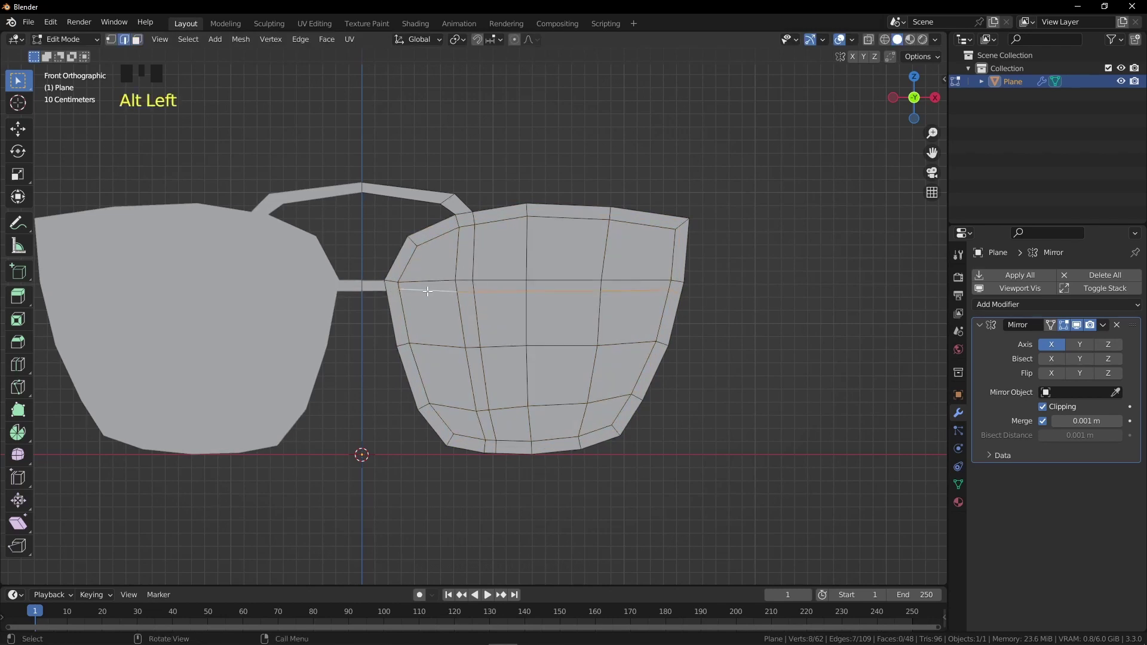
pyautogui.press('c')
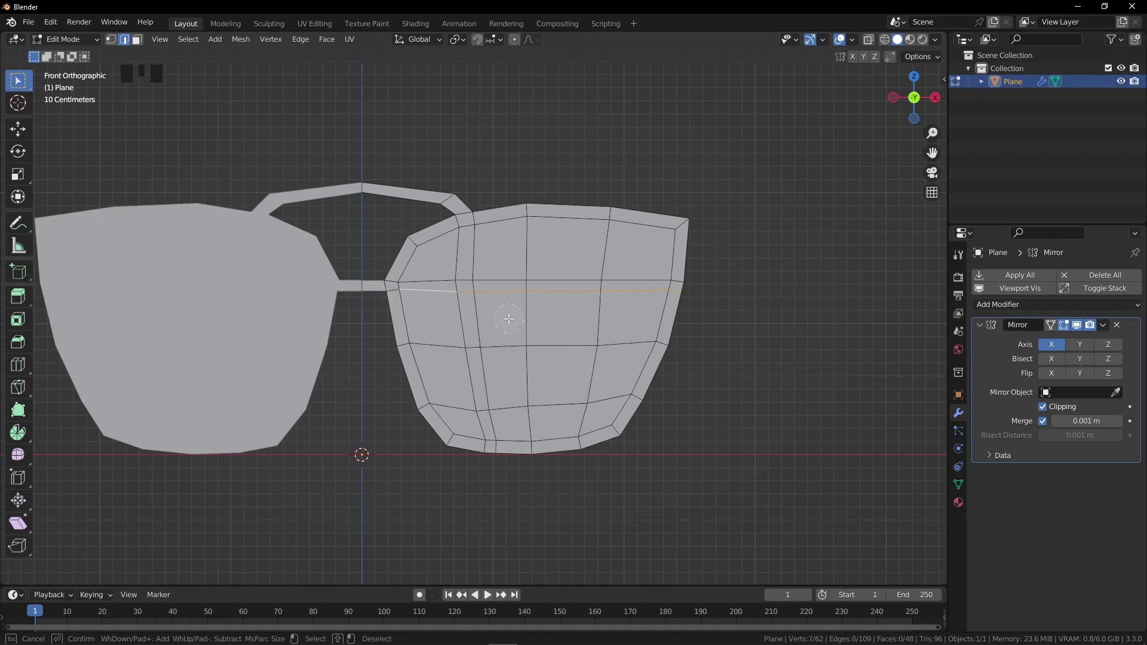
pyautogui.press('g')
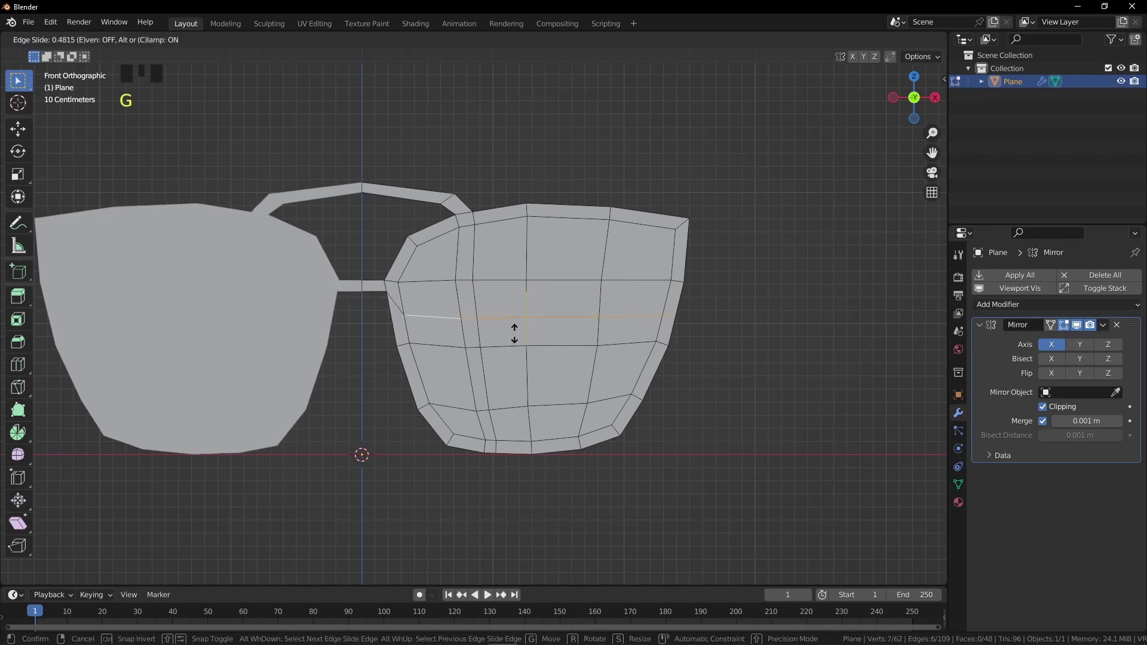
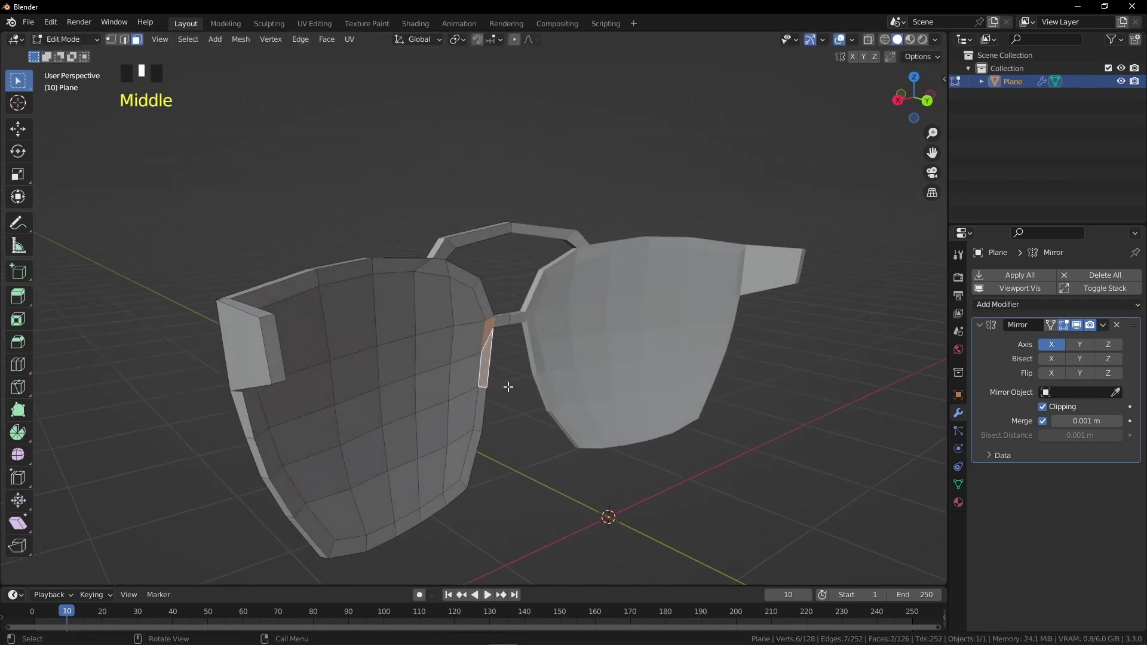
# Brush-select the inner lens faces so they can be pushed back behind the rim
pyautogui.press('c')
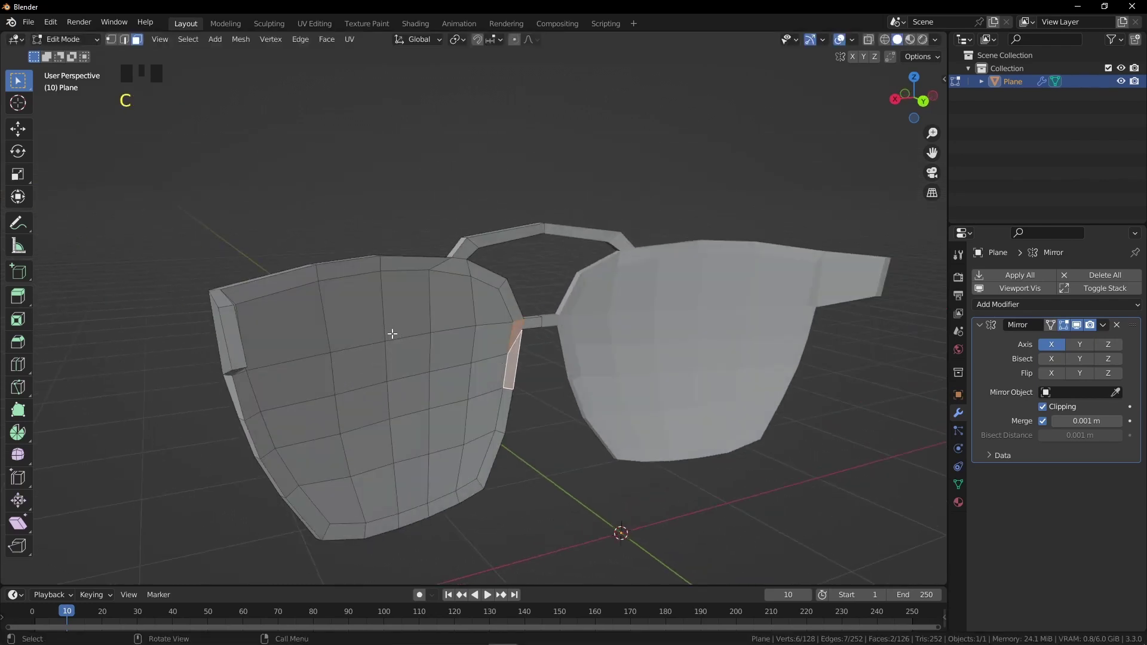
pyautogui.press('a')
pyautogui.press('a')
pyautogui.press('3')
pyautogui.press('c')
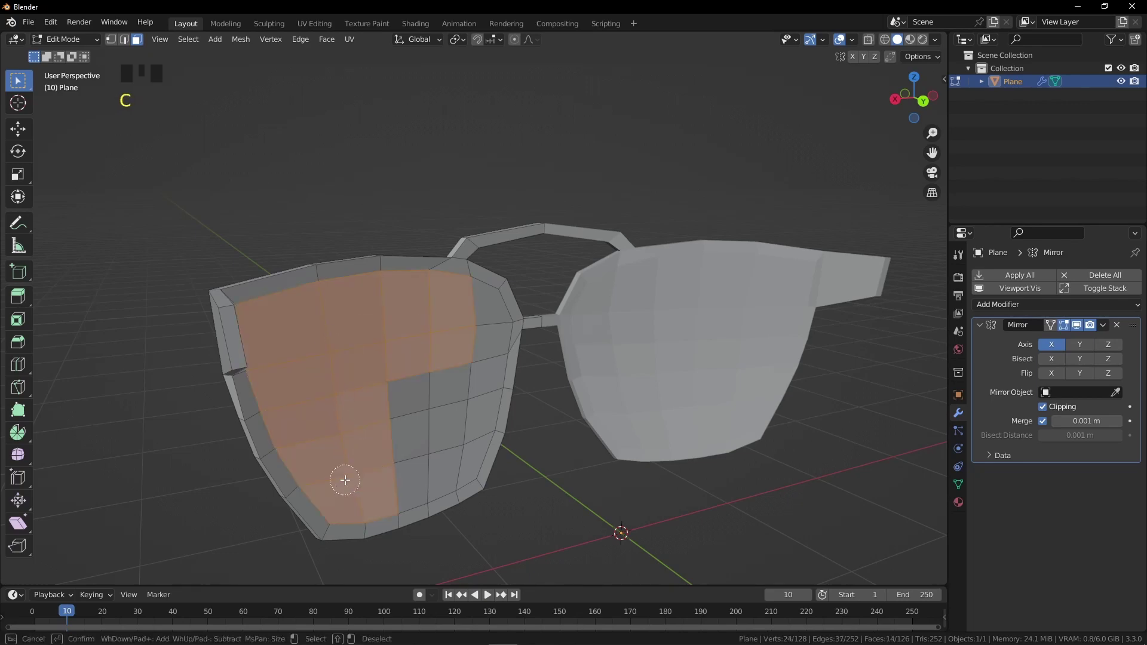
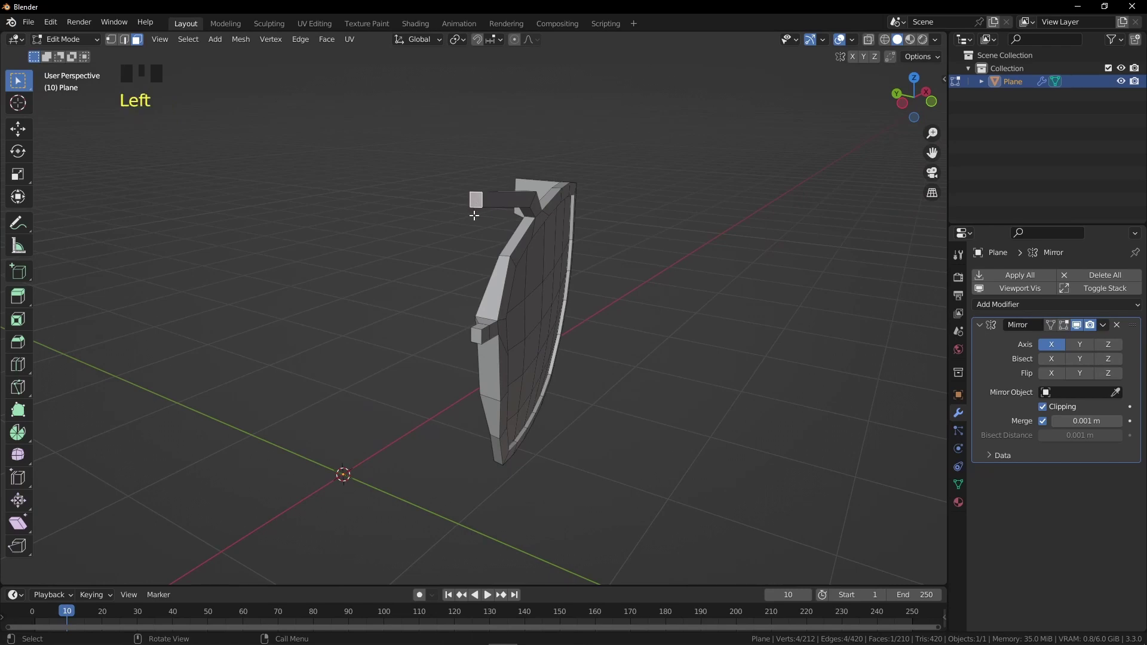
# Deselect the stray vertex near the temple before extruding the stub backward
pyautogui.press('x')
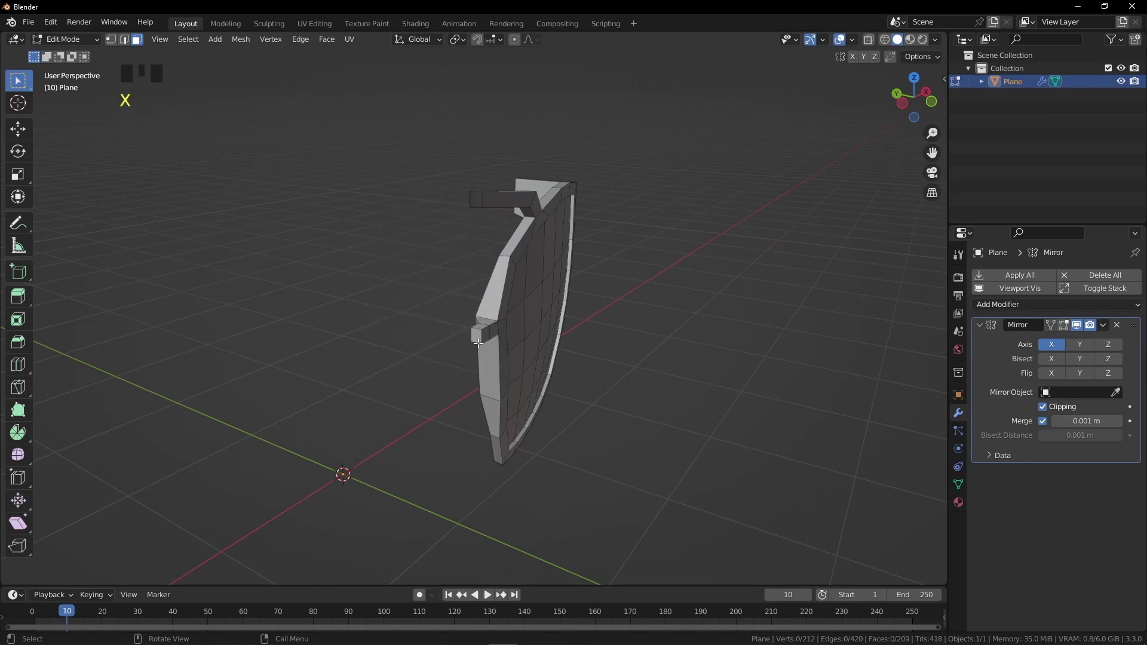
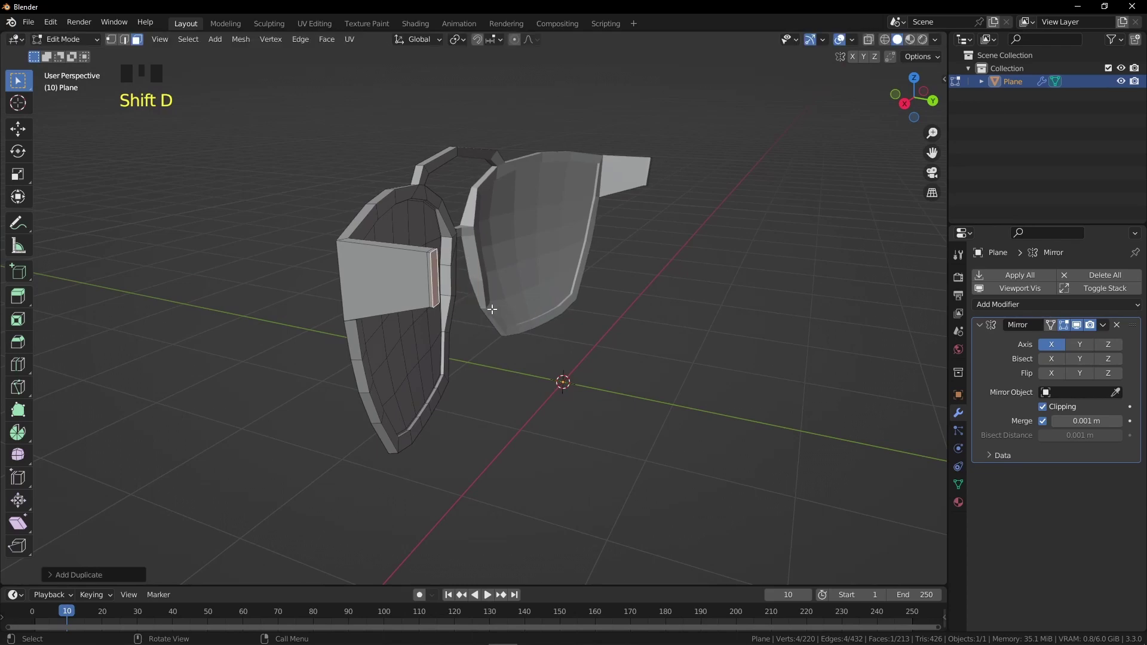
# Separate the temple end into object Plane.001 and extrude it outward as an arm piece
pyautogui.press('p')
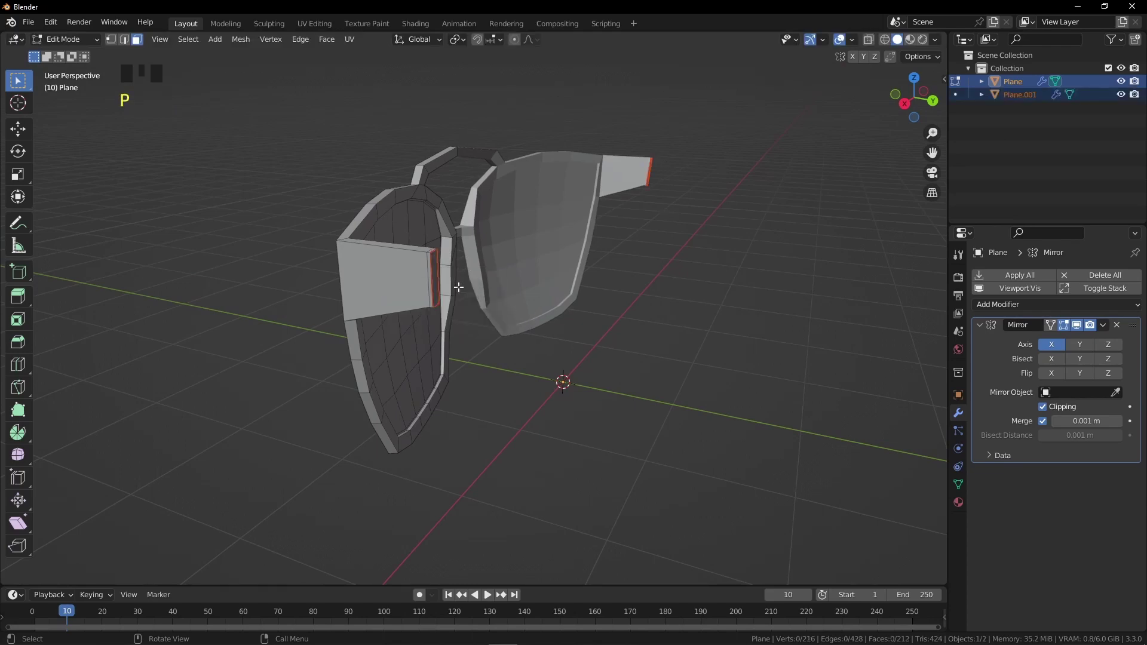
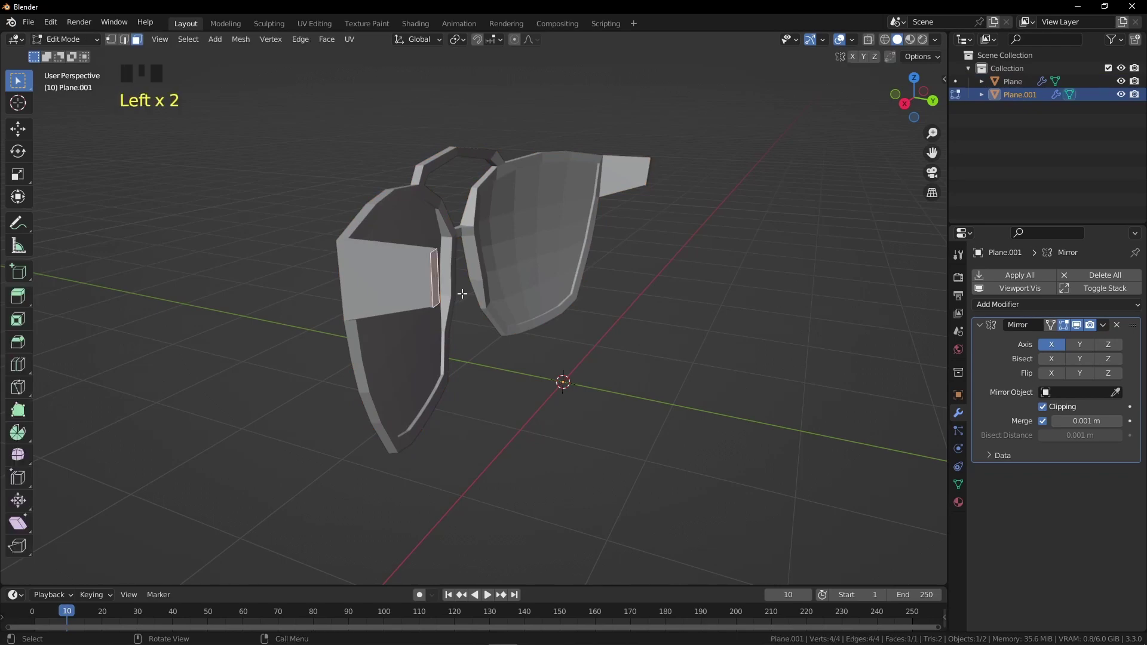
pyautogui.press('e')
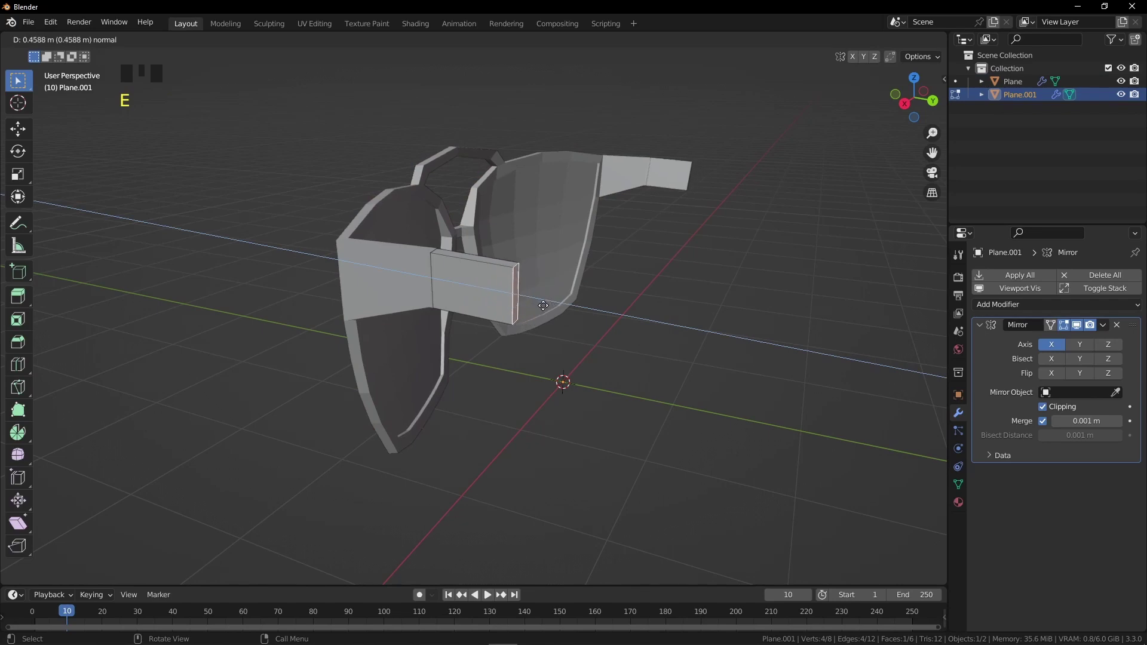
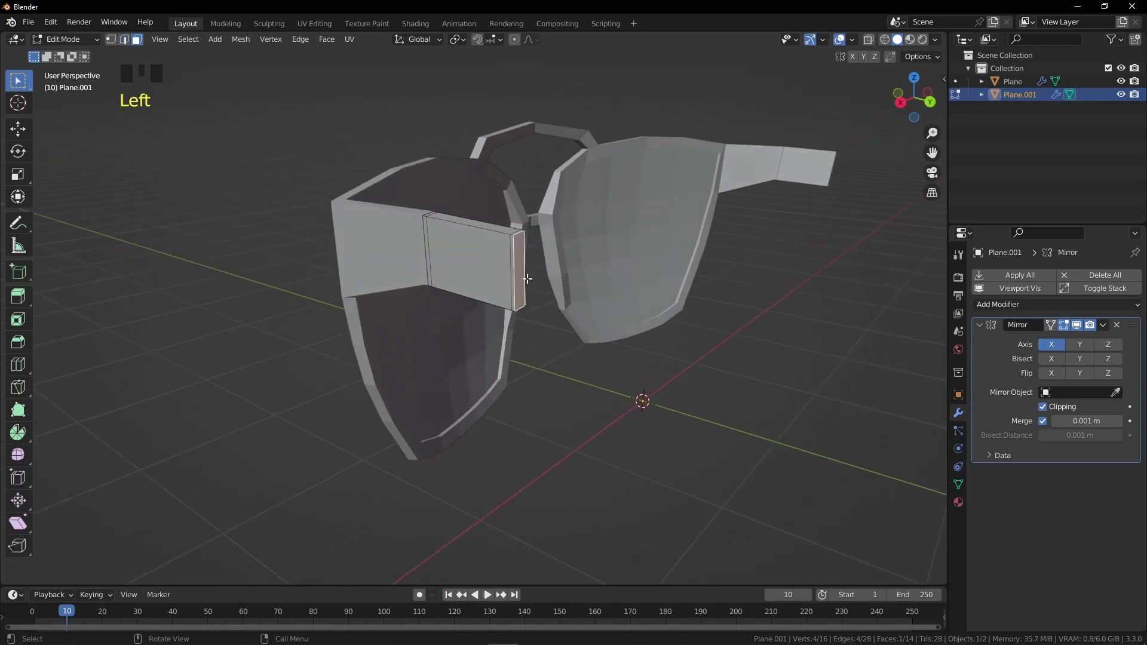
# Duplicate the hinge end face ready to extrude the long temple arm backward
pyautogui.press('shift+d')
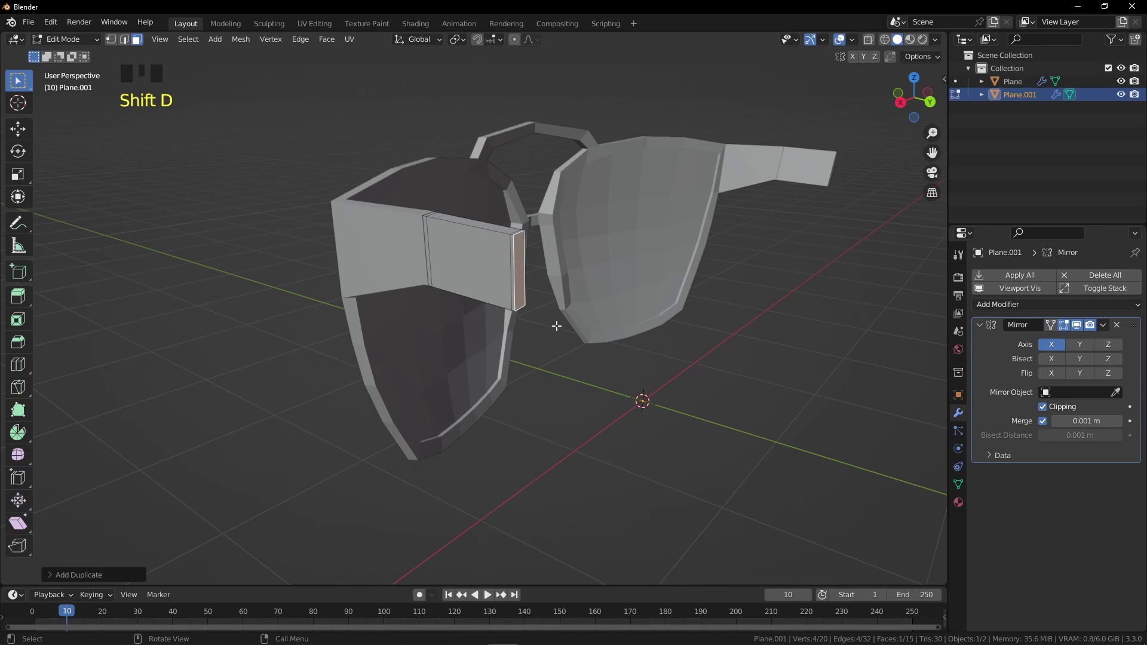
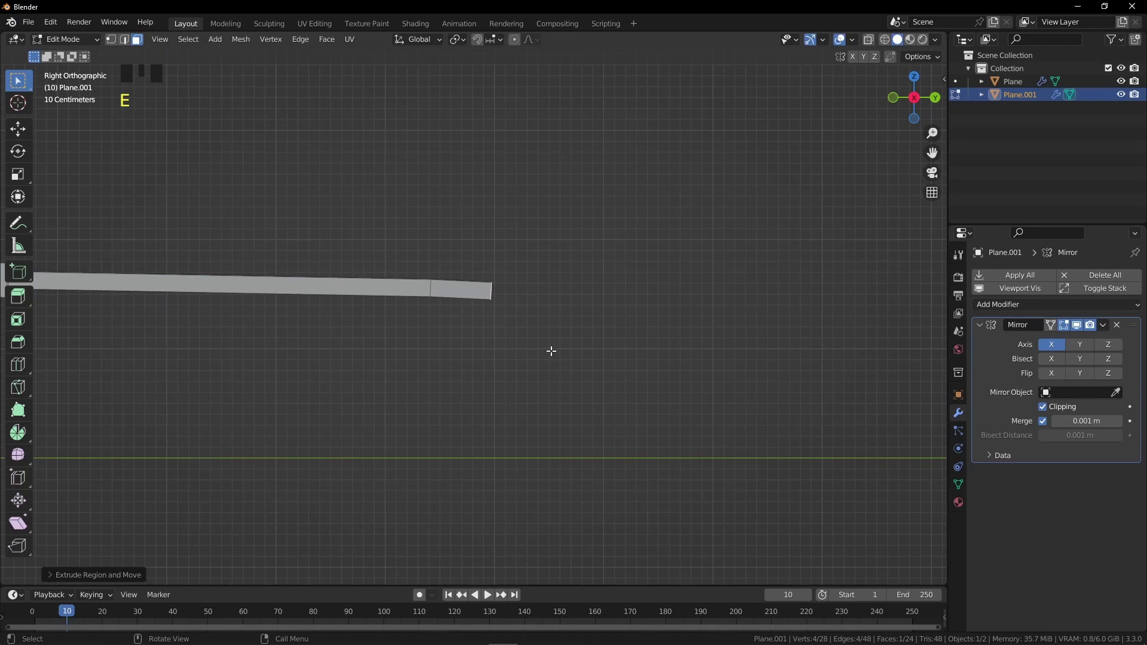
# Lower and rotate the arm's rear end segment so it angles downward
pyautogui.press('g')
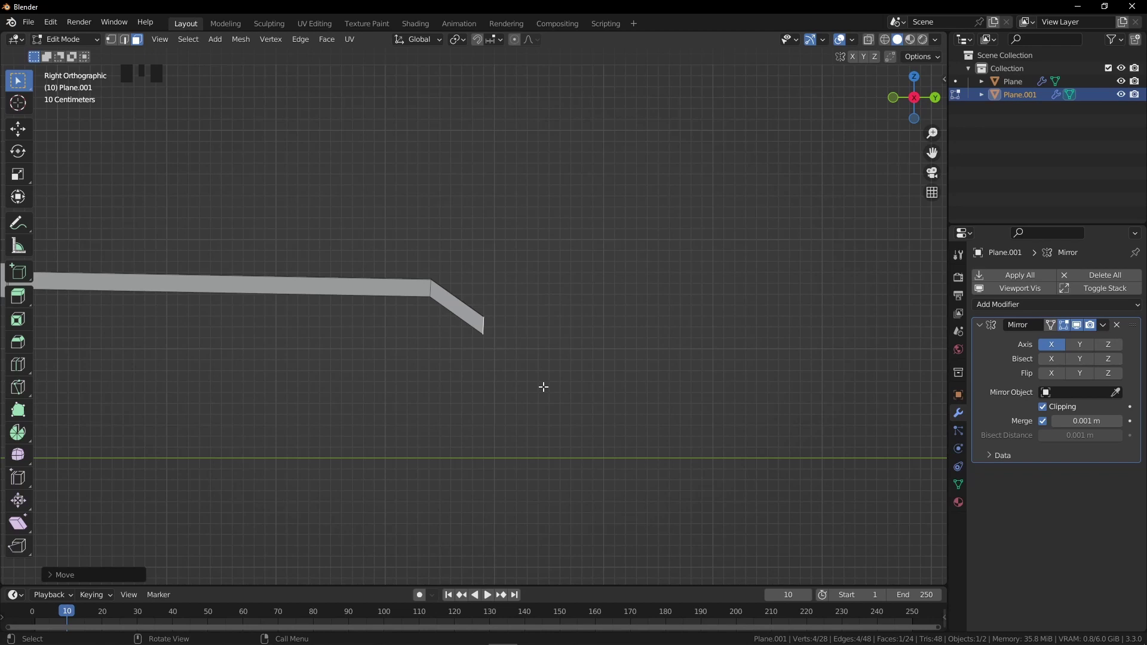
pyautogui.press('r')
pyautogui.press('g')
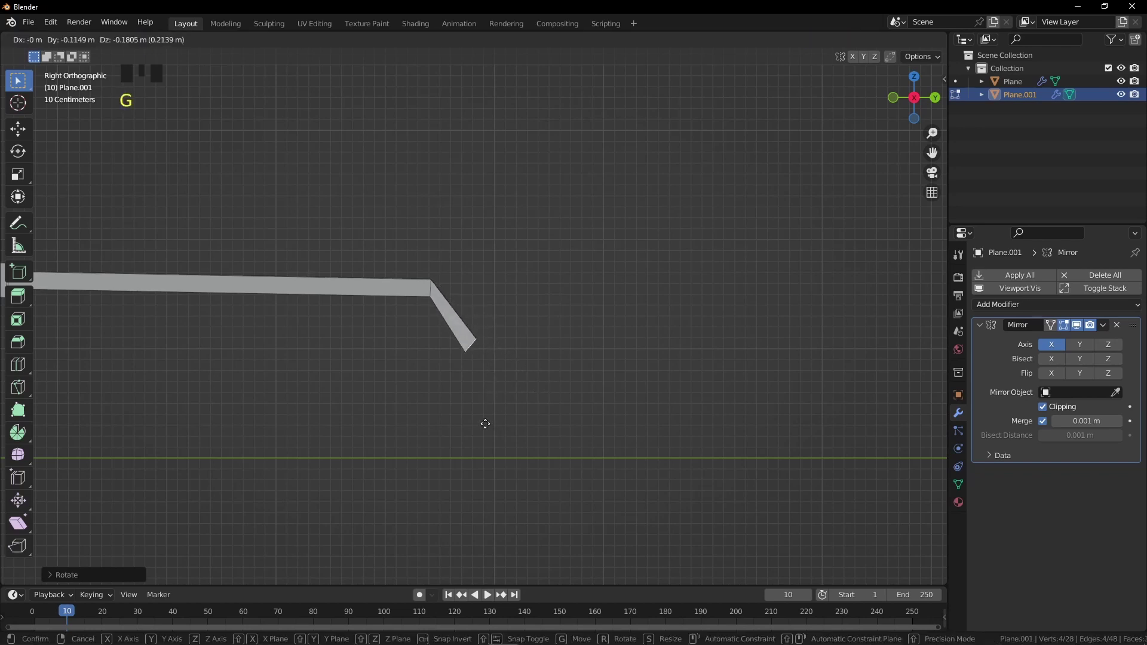
pyautogui.press('r')
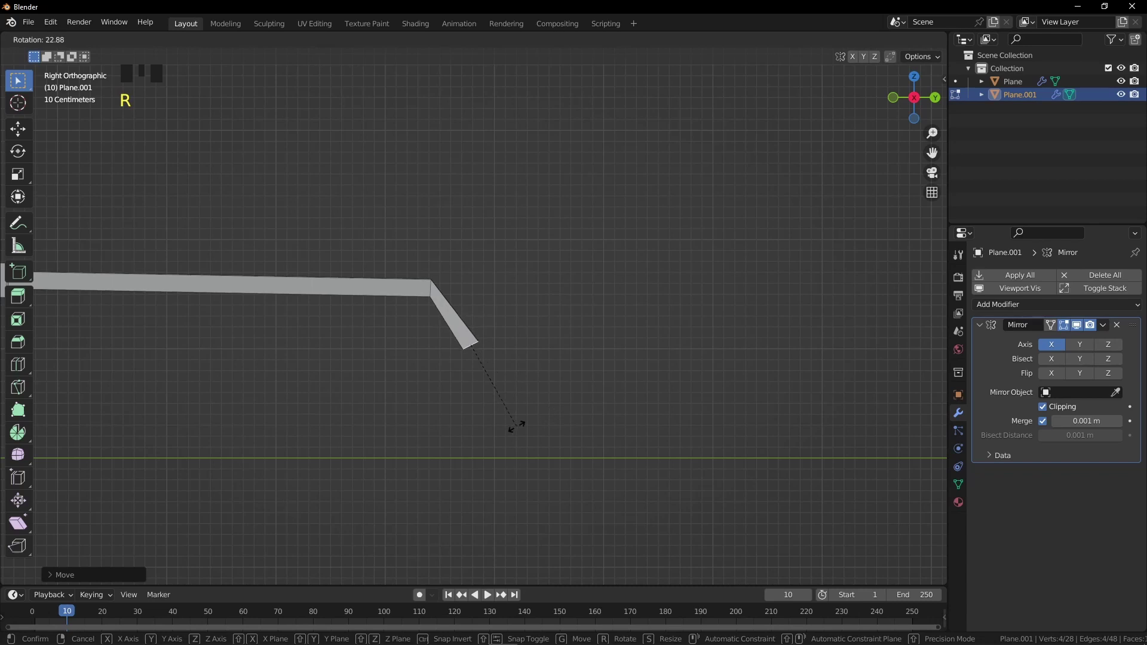
pyautogui.press('g')
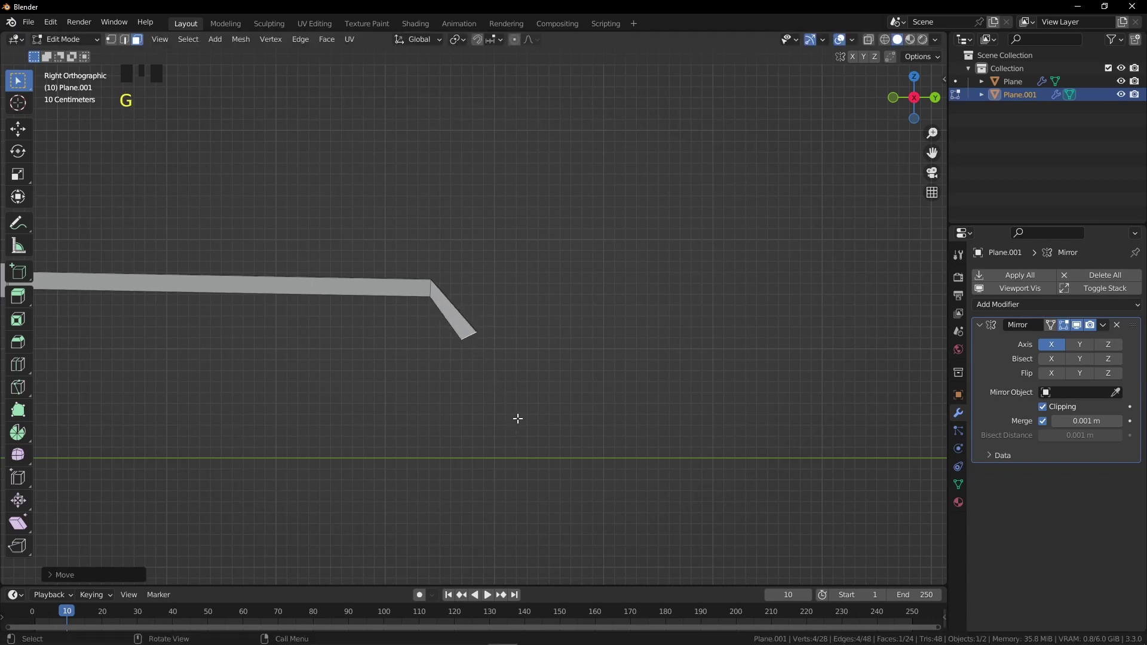
# Extrude a further tip segment downward and widen its end into a hook
pyautogui.press('g')
pyautogui.press('e')
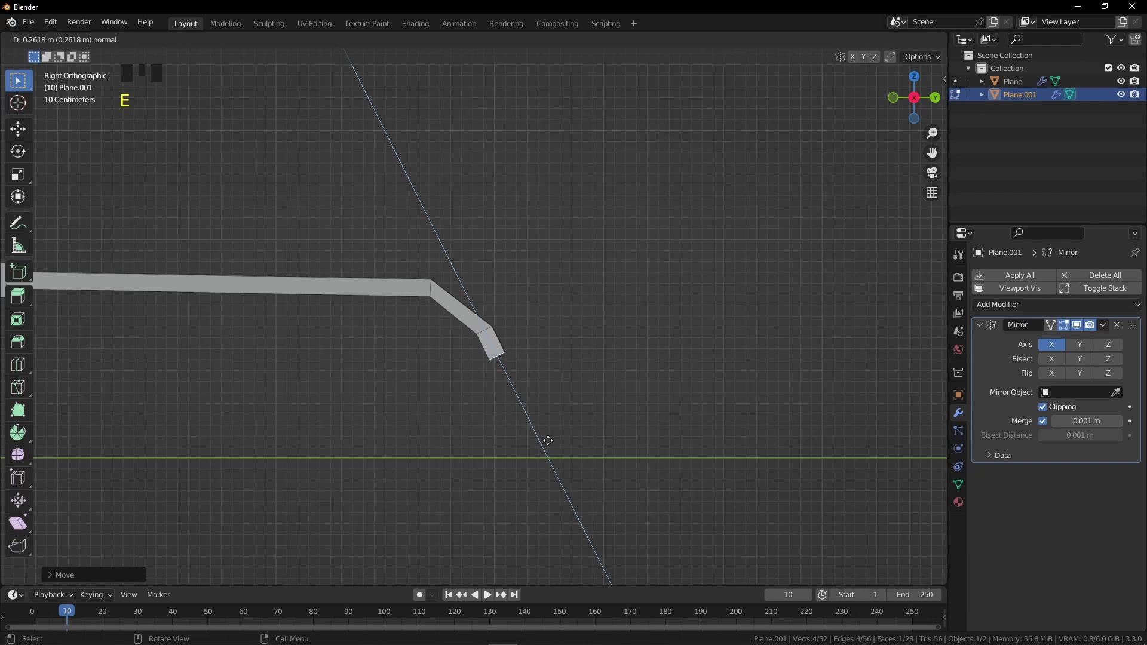
pyautogui.press('s')
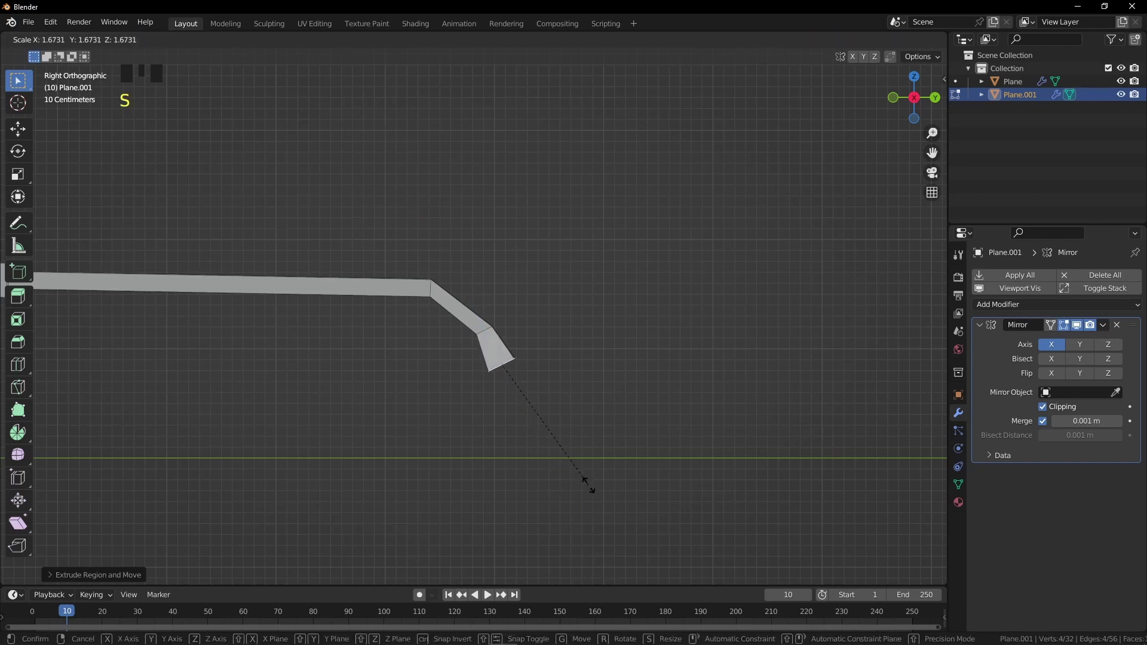
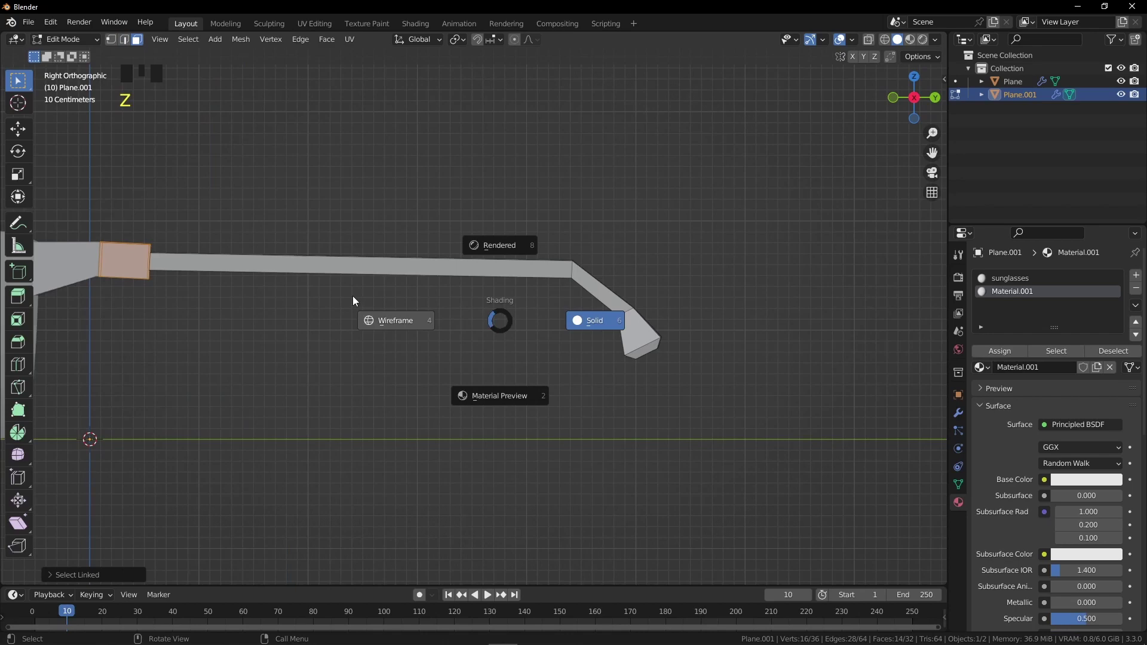
# Circle-select the hinge block and tip faces through the wireframe for the rubber material
pyautogui.press('c')
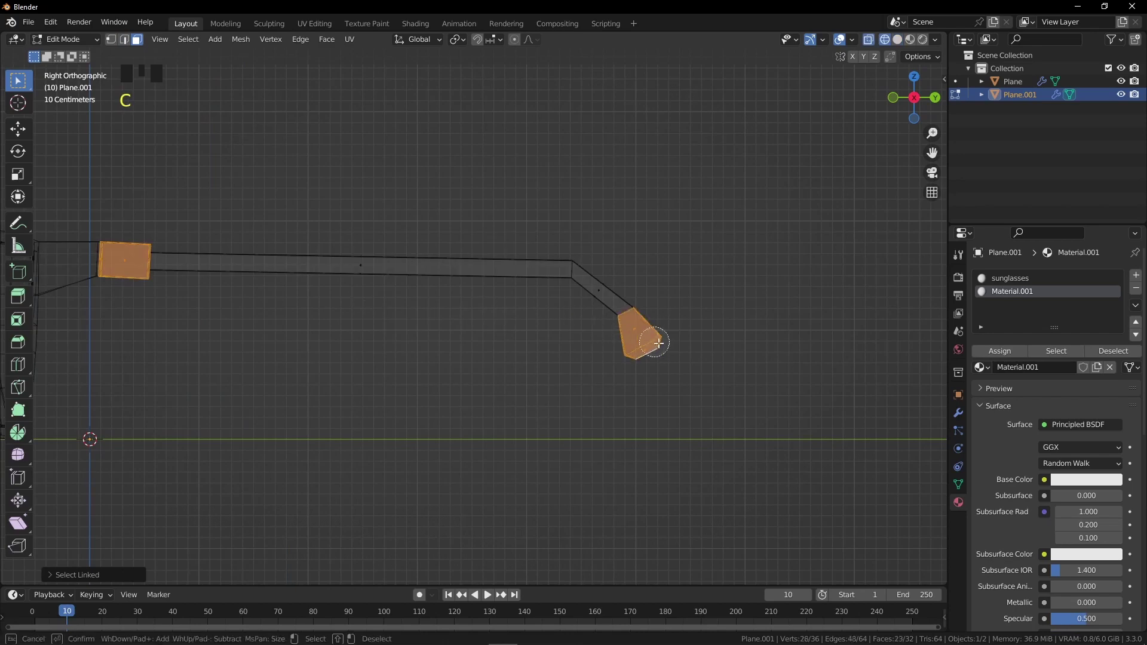
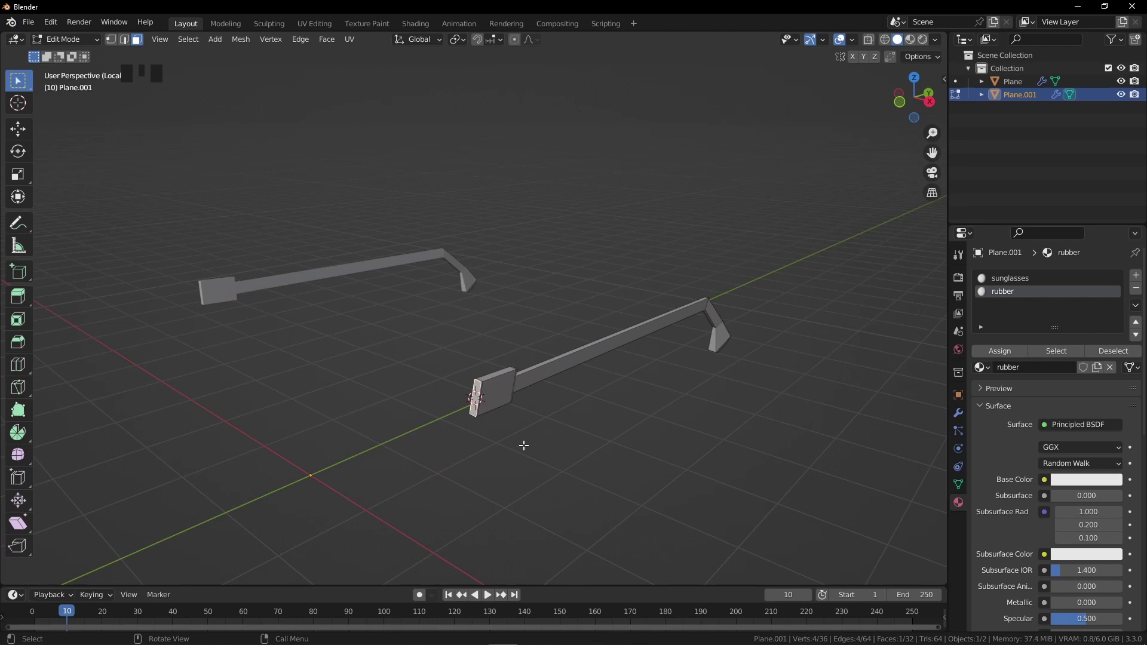
# Add a torus at the temple arm's hinge and frame it in side view
pyautogui.press('Tab')
pyautogui.press('shift+a')
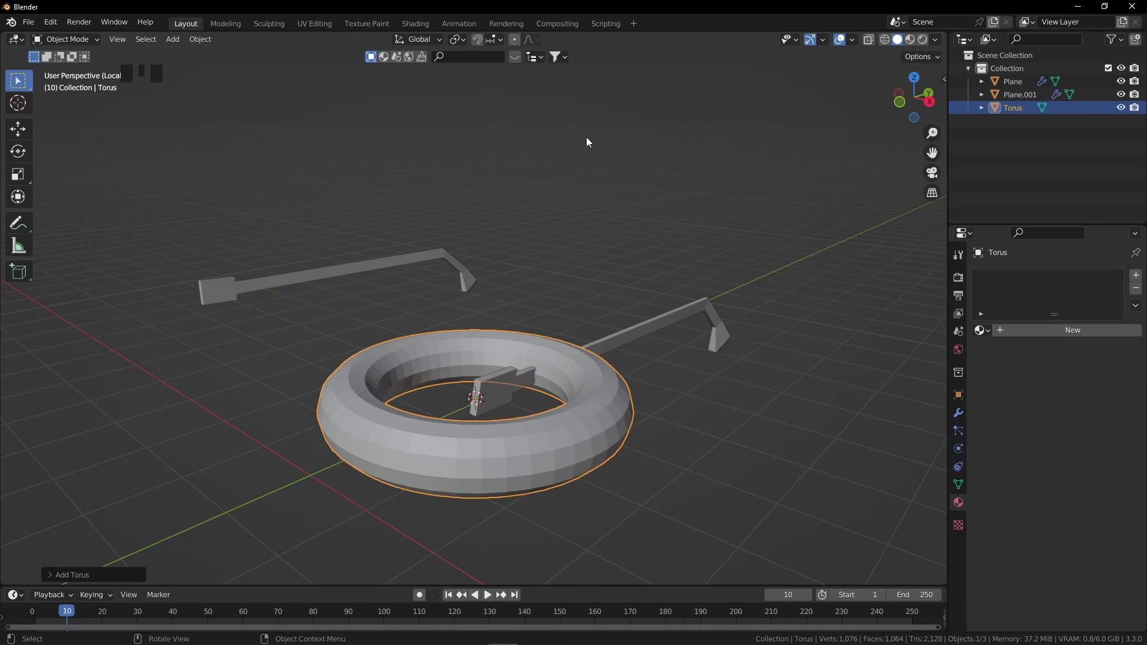
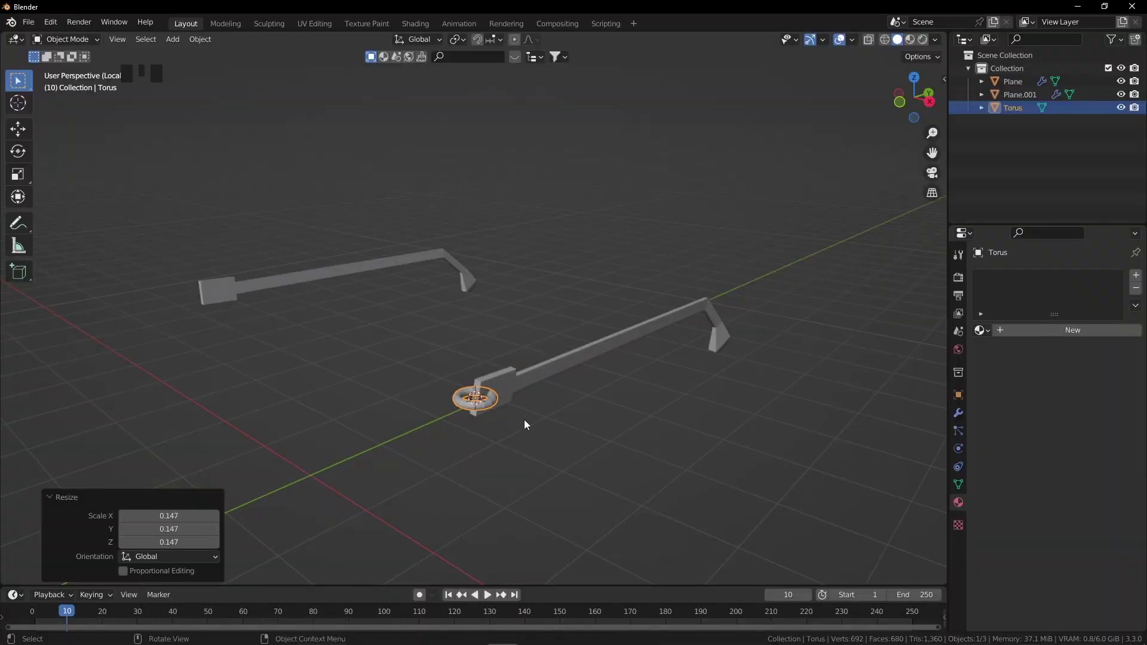
pyautogui.press('/')
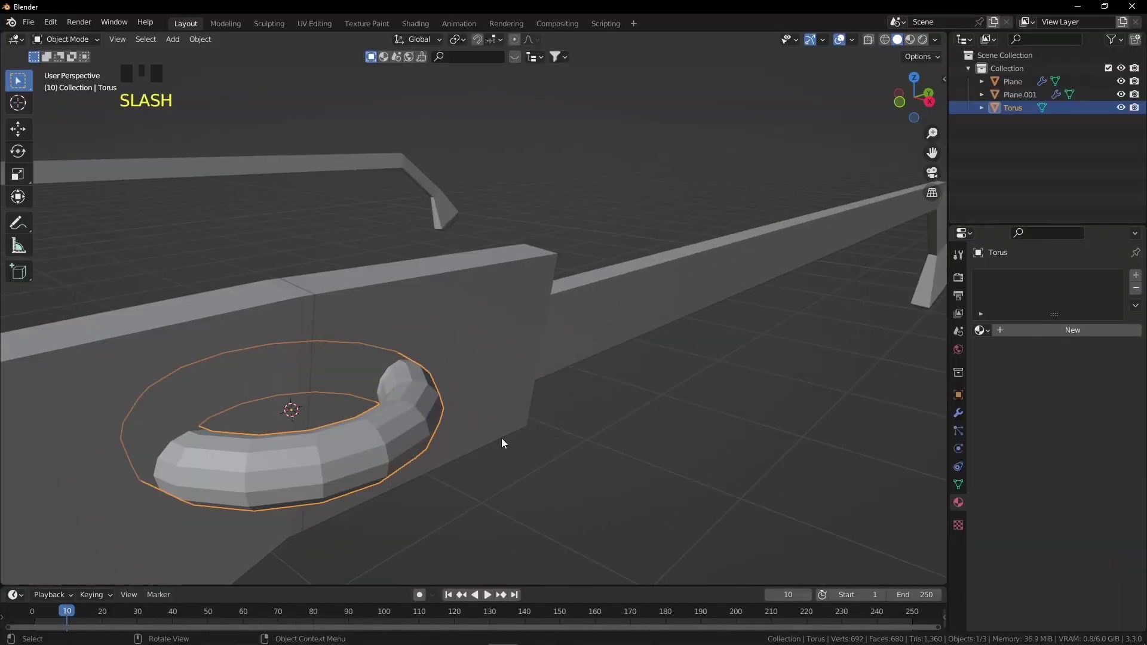
pyautogui.scroll(-3)
pyautogui.moveTo(504, 445); pyautogui.dragTo(487, 447)
pyautogui.press('KP_3')
# Zoom onto the hinge block and scale the torus down to fit it
pyautogui.scroll(-3)
pyautogui.scroll(3)
pyautogui.middleClick(341, 346)
pyautogui.scroll(3)
pyautogui.middleClick(304, 323)
pyautogui.scroll(3)
pyautogui.press('s')
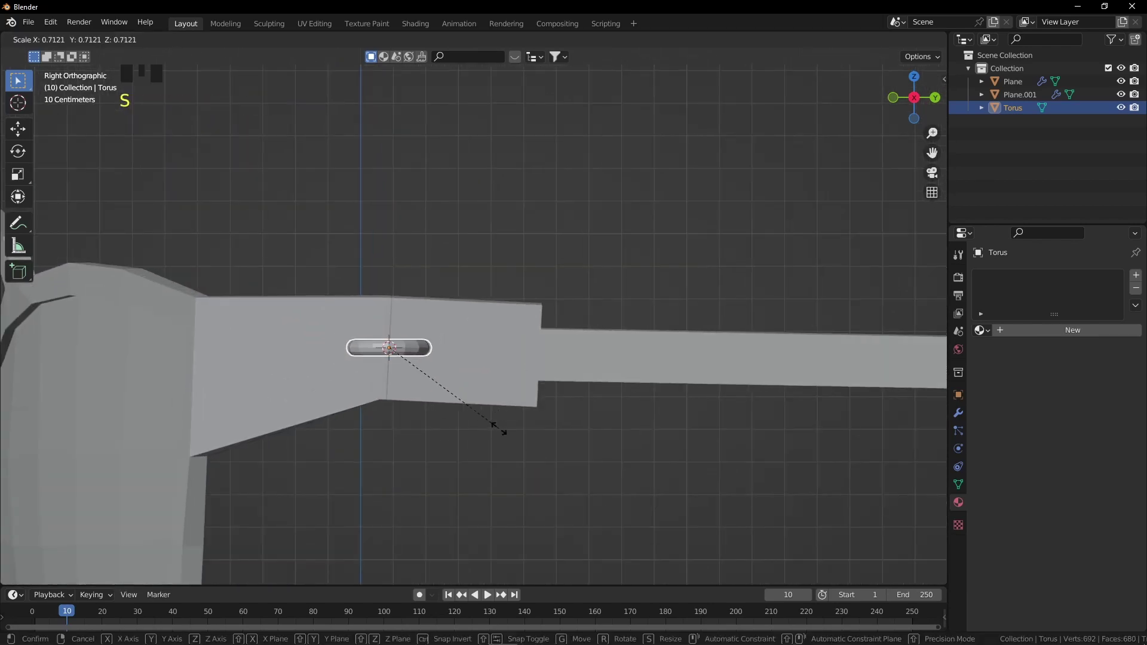
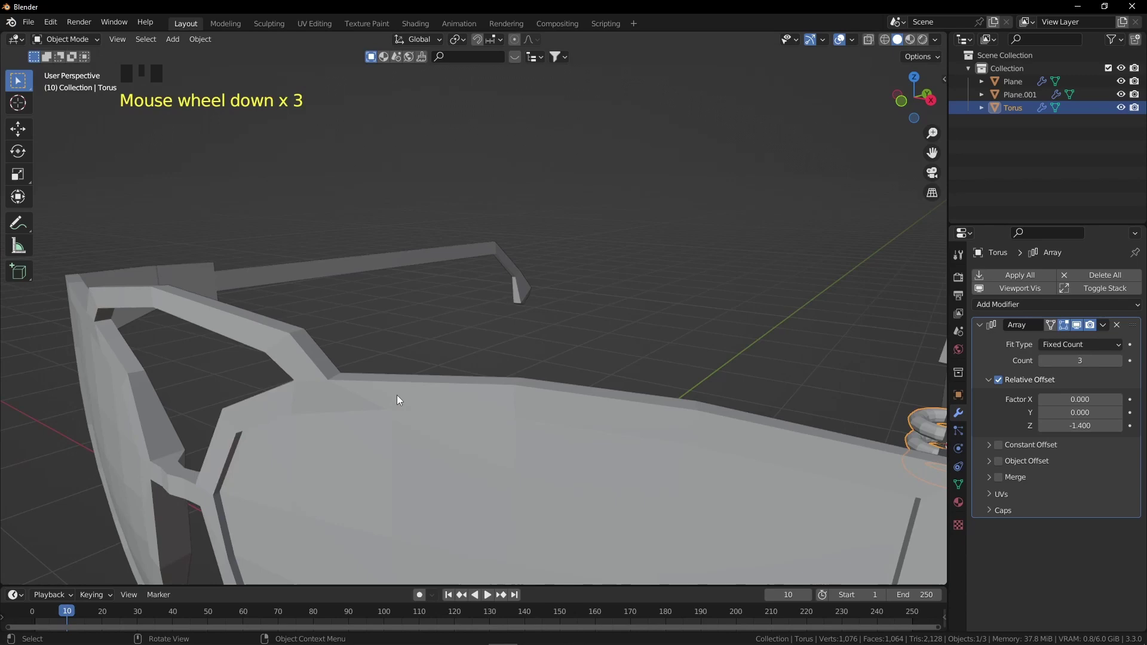
# Shift the frame piece Plane.001 along Y to open a gap at the hinge
pyautogui.middleClick(630, 422)
pyautogui.scroll(-3)
pyautogui.click(618, 323)
pyautogui.scroll(-3)
pyautogui.middleClick(617, 320)
pyautogui.press('KP_3')
pyautogui.middleClick(586, 316)
pyautogui.scroll(3)
pyautogui.moveTo(561, 318); pyautogui.dragTo(579, 319)
pyautogui.press('g')
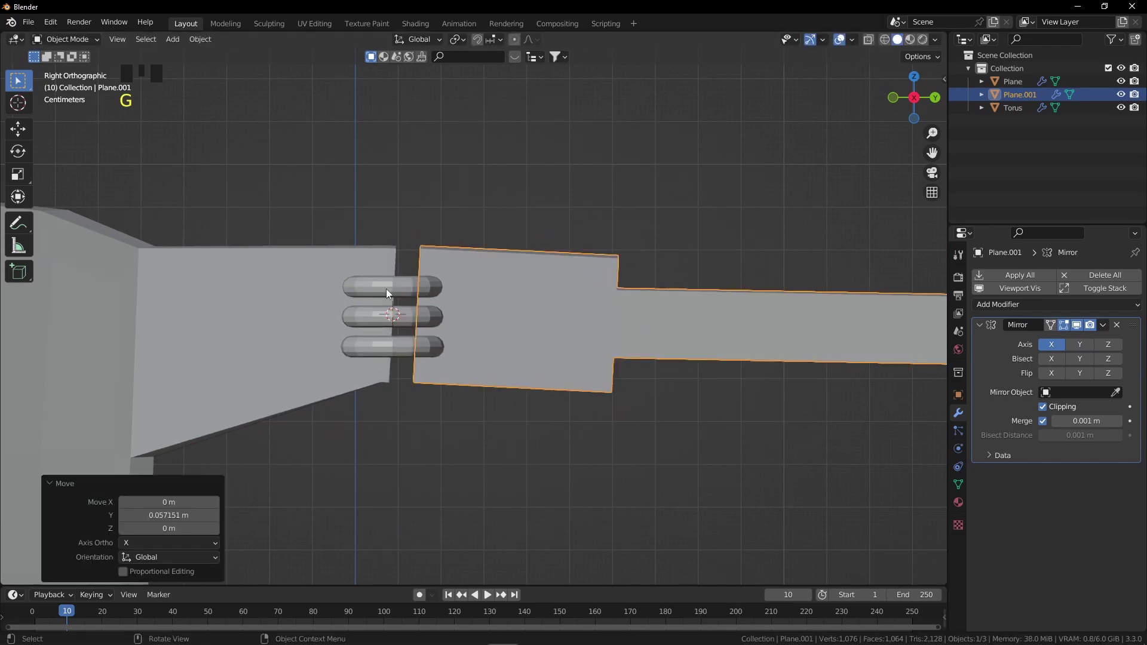
# Move the stacked torus rings into the hinge gap
pyautogui.click(388, 290)
pyautogui.press('g')
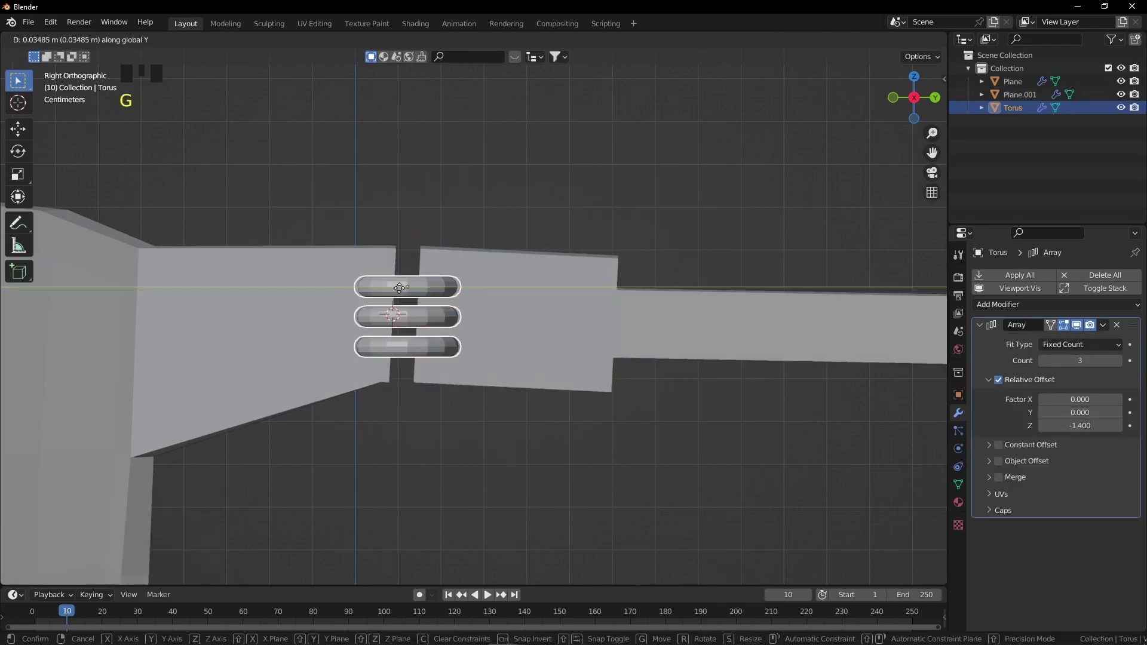
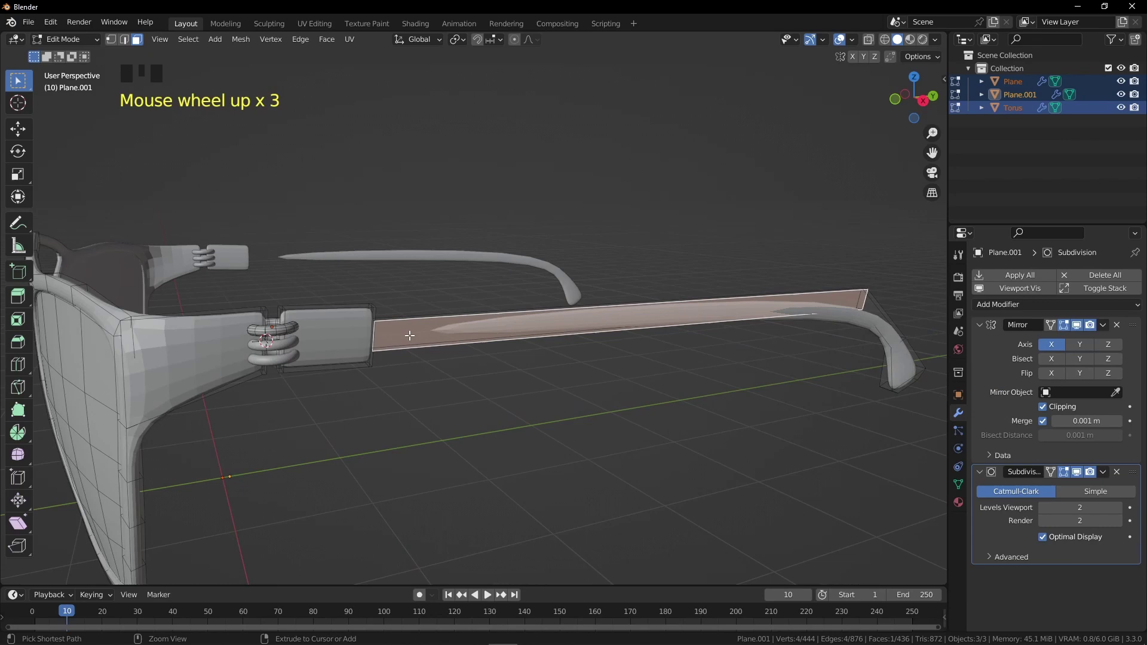
# Slide an edge loop along the temple arm to keep its edges crisp under subdivision
pyautogui.press('ctrl+r')
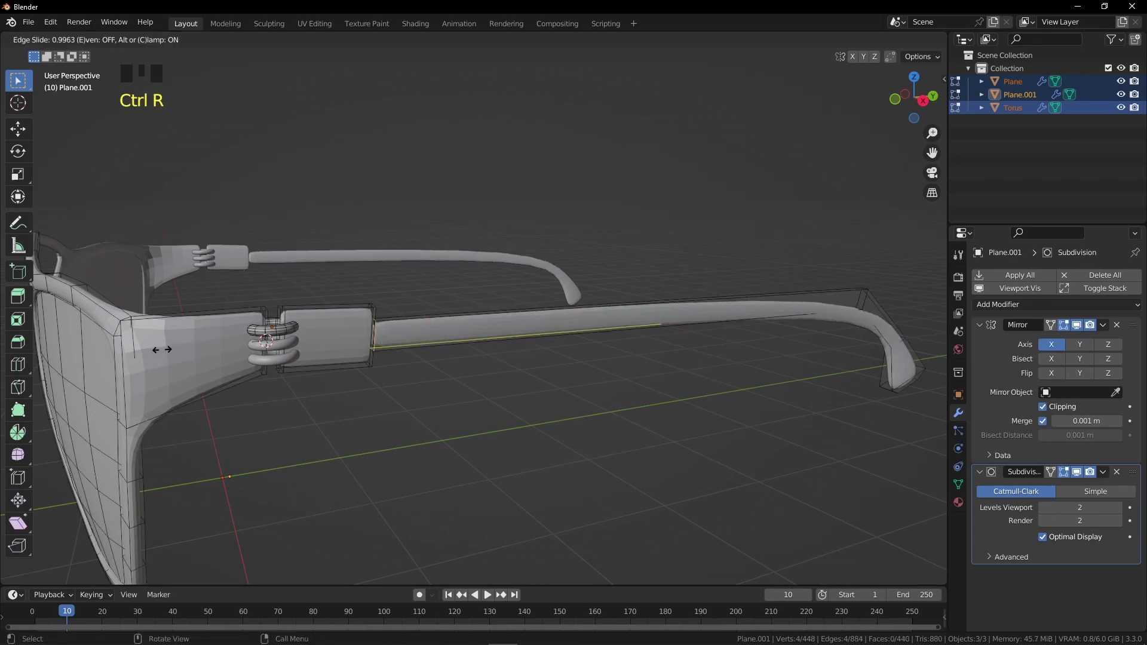
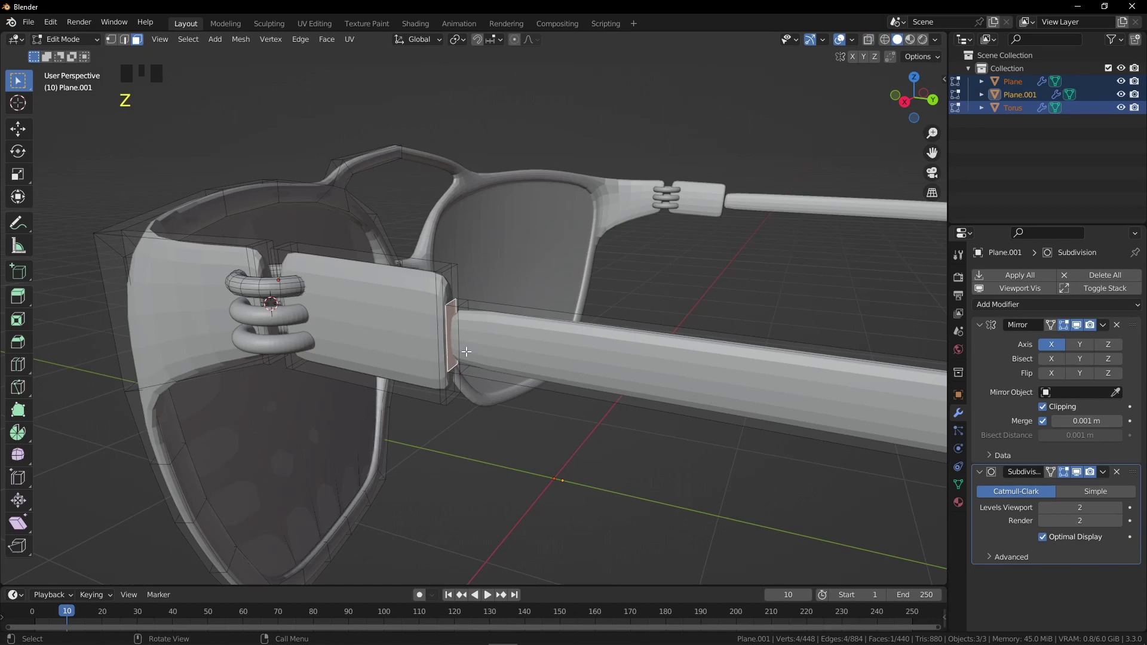
# Move the arm's front faces toward the hinge block to close the gap
pyautogui.press('g')
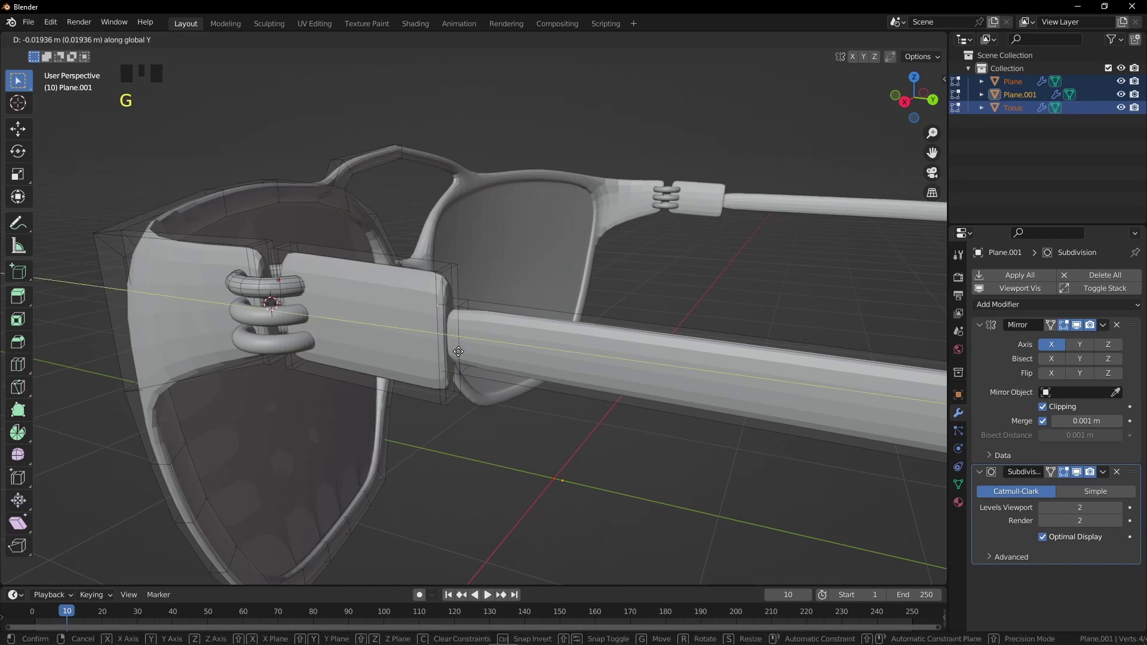
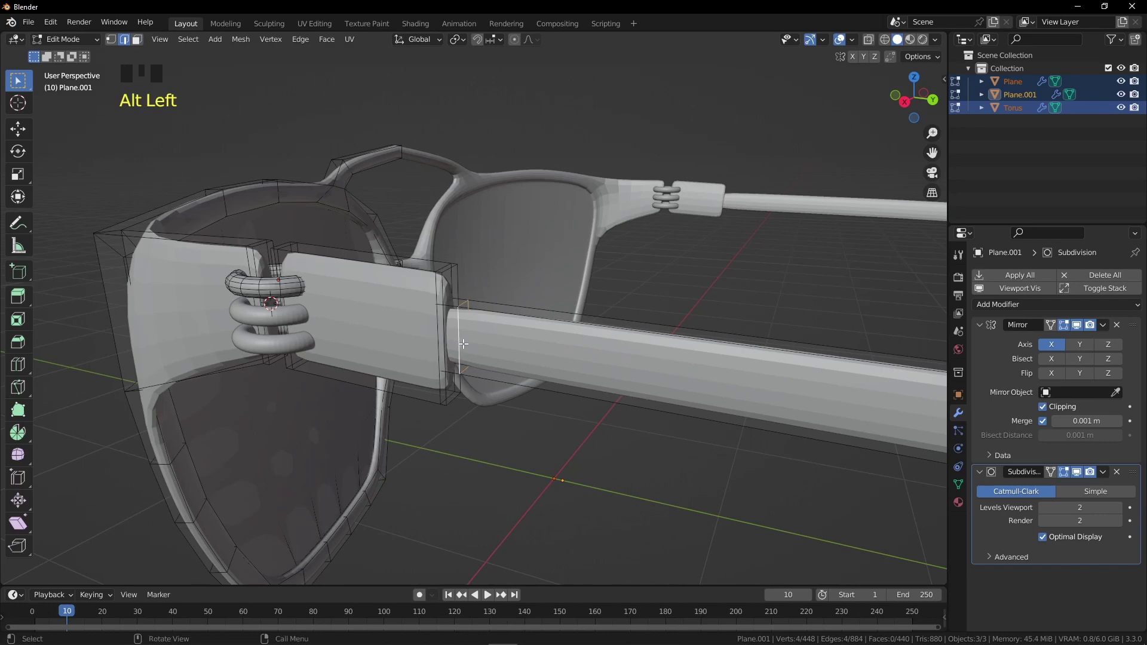
pyautogui.press('g')
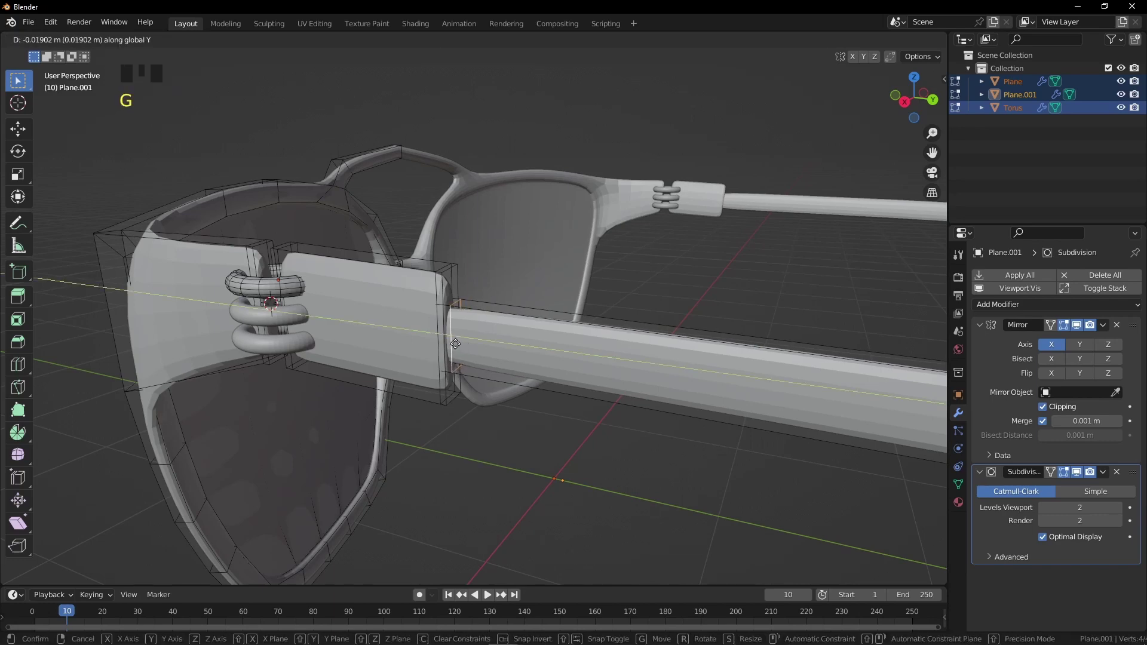
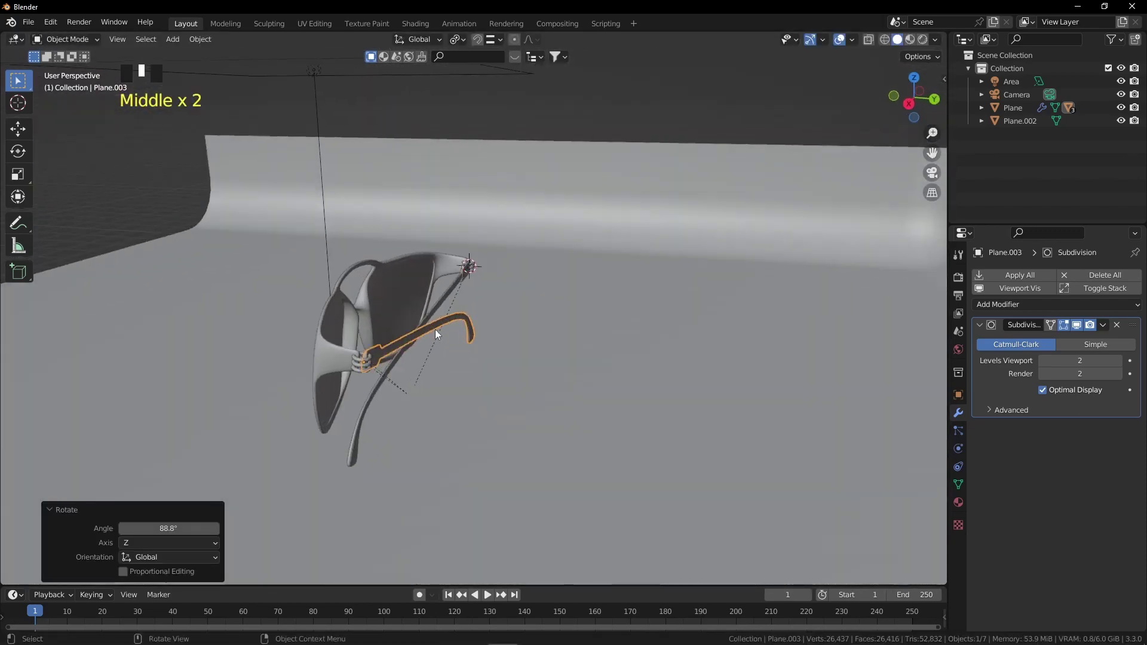
# Rotate the second temple arm Plane.001 at frame 30 and keyframe its fold
pyautogui.click(443, 306)
pyautogui.click(407, 306)
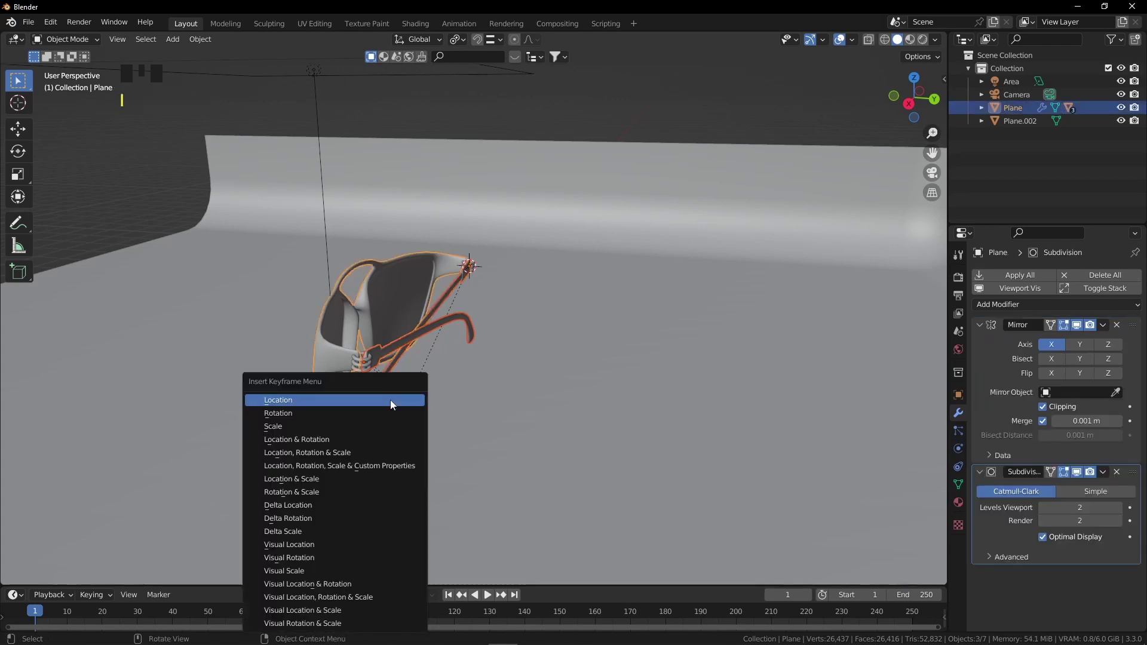
pyautogui.moveTo(33, 615); pyautogui.dragTo(391, 352)
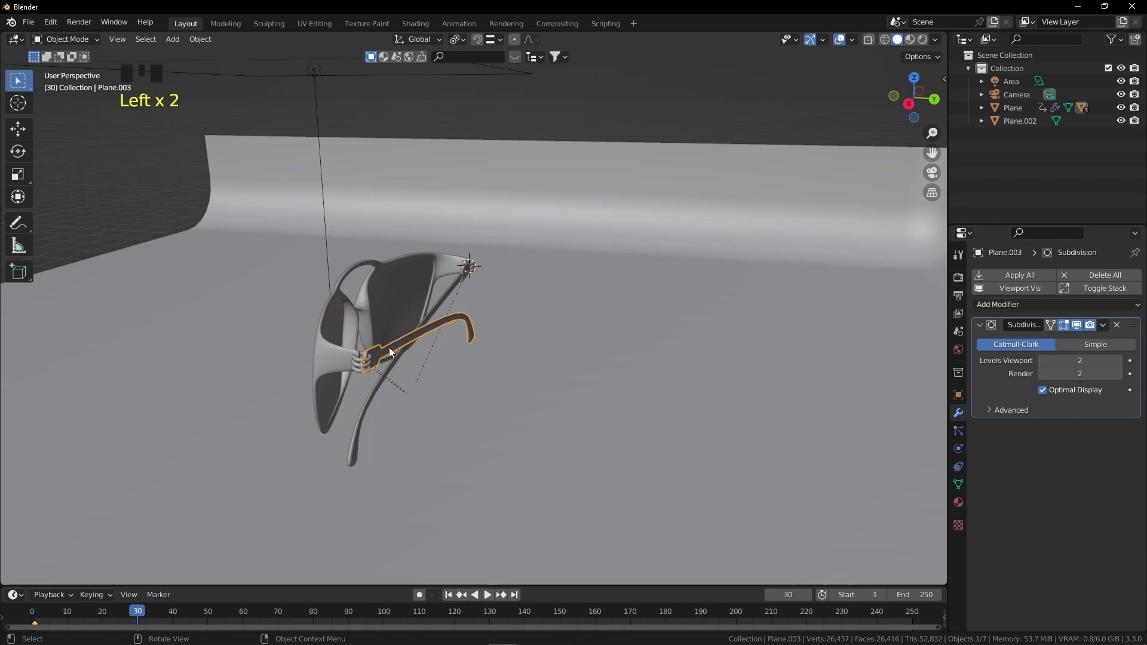
pyautogui.middleClick(447, 355)
pyautogui.press('KP_7')
pyautogui.press('r')
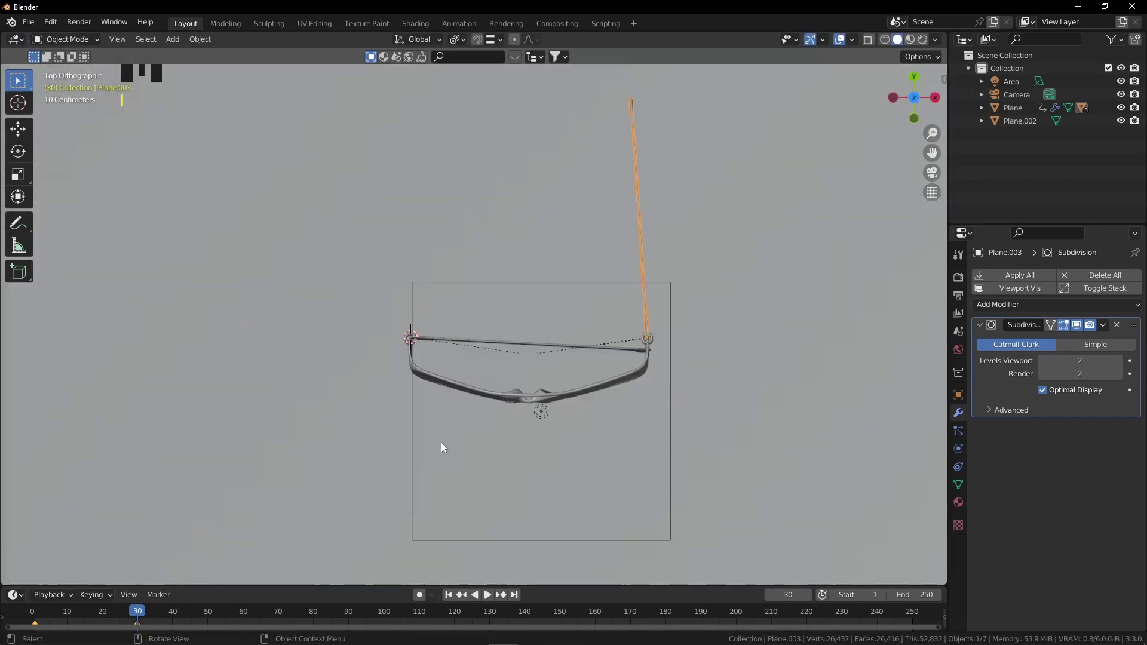
pyautogui.moveTo(133, 615); pyautogui.dragTo(77, 611)
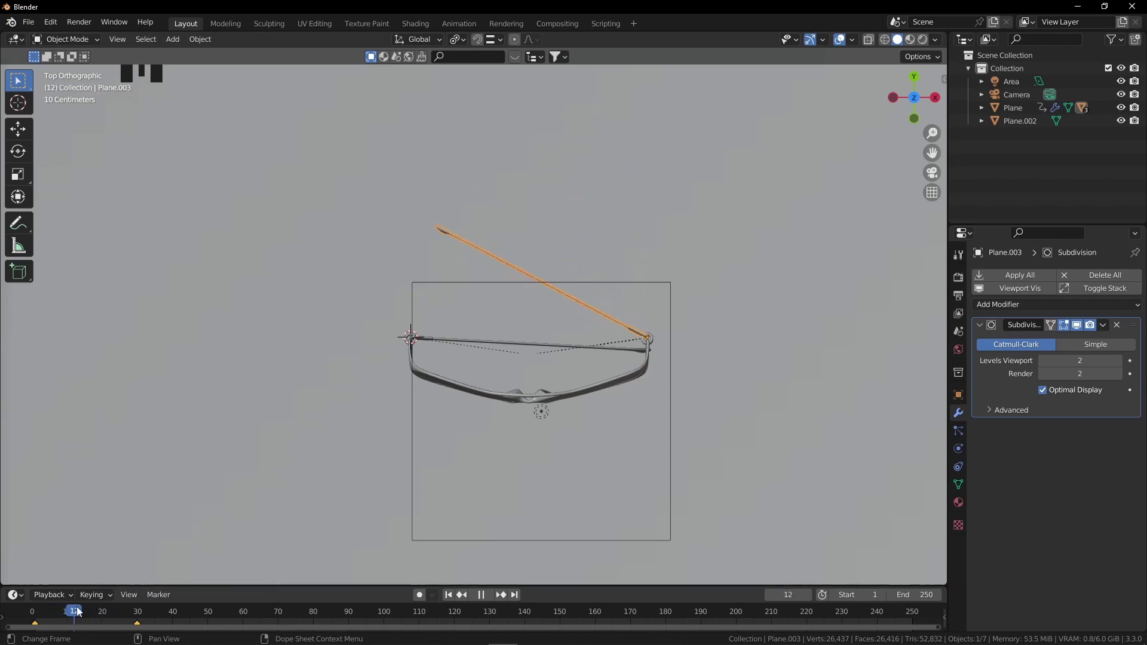
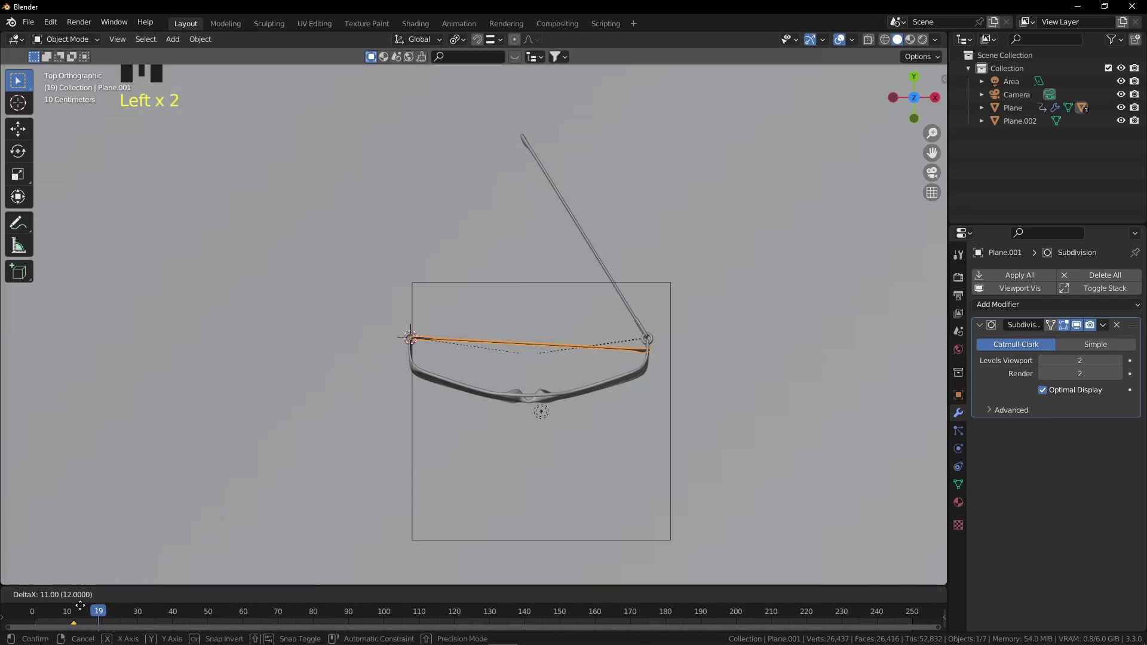
# Shift the arm's rotation keyframes later on the timeline and review the fold
pyautogui.moveTo(103, 617); pyautogui.dragTo(498, 471)
pyautogui.press('r')
pyautogui.press('|')
pyautogui.moveTo(592, 457); pyautogui.dragTo(172, 612)
pyautogui.moveTo(171, 612); pyautogui.dragTo(334, 447)
pyautogui.moveTo(334, 448); pyautogui.dragTo(49, 616)
pyautogui.moveTo(48, 615); pyautogui.dragTo(55, 617)
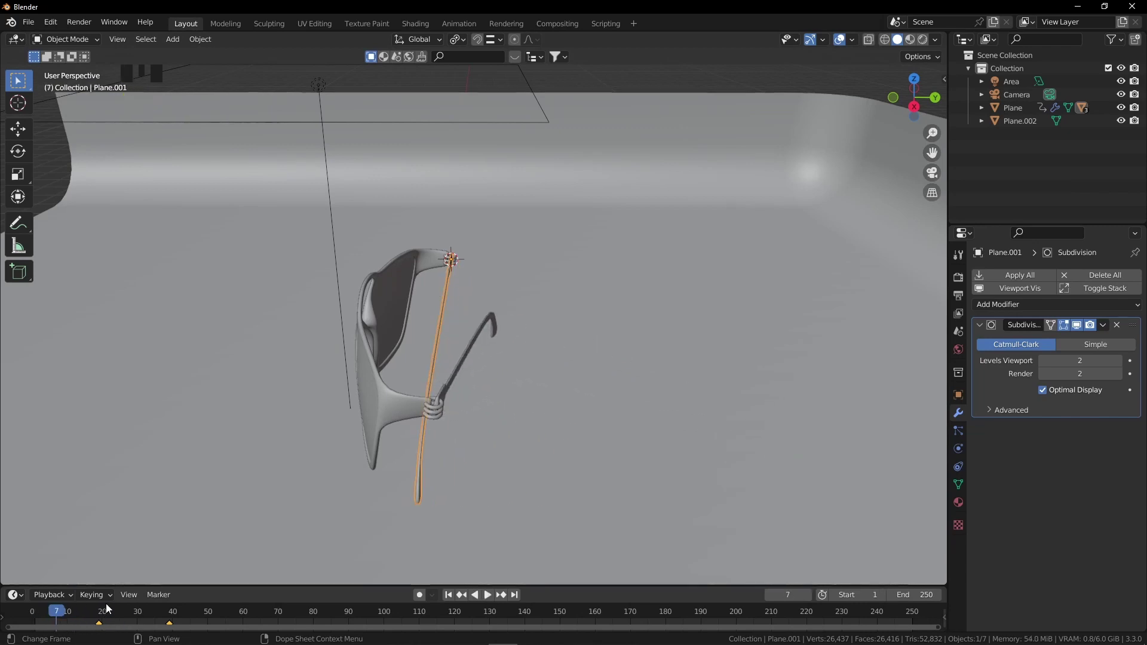
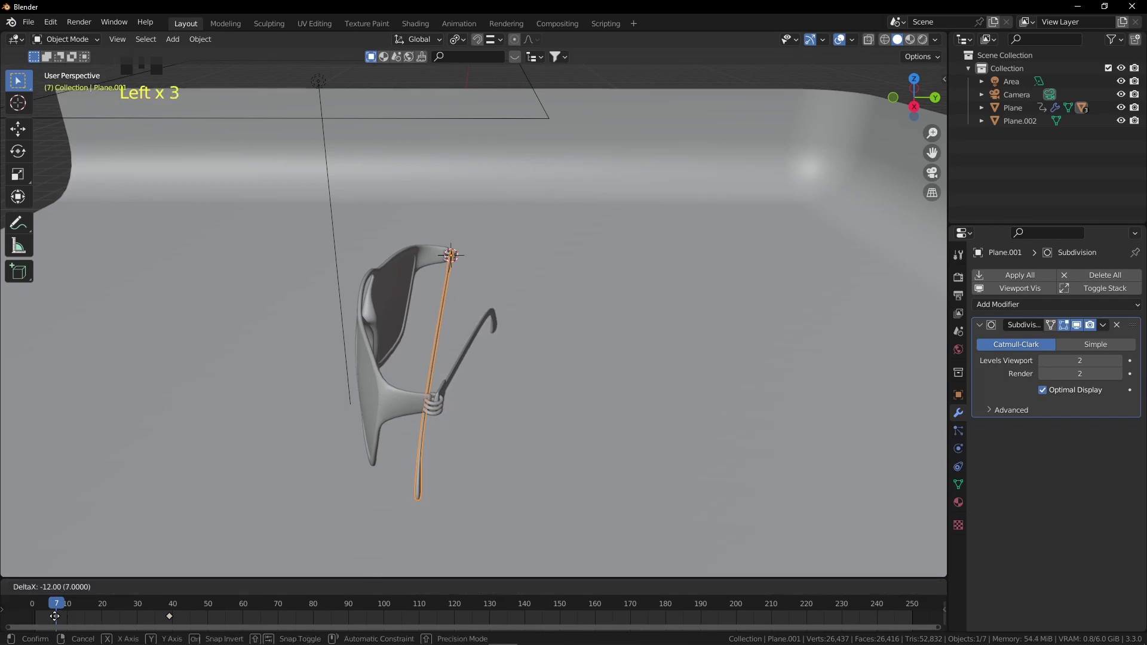
# Move the arm's keyframes about 12 frames earlier and play the fold to check it
pyautogui.click(53, 608)
pyautogui.press('space')
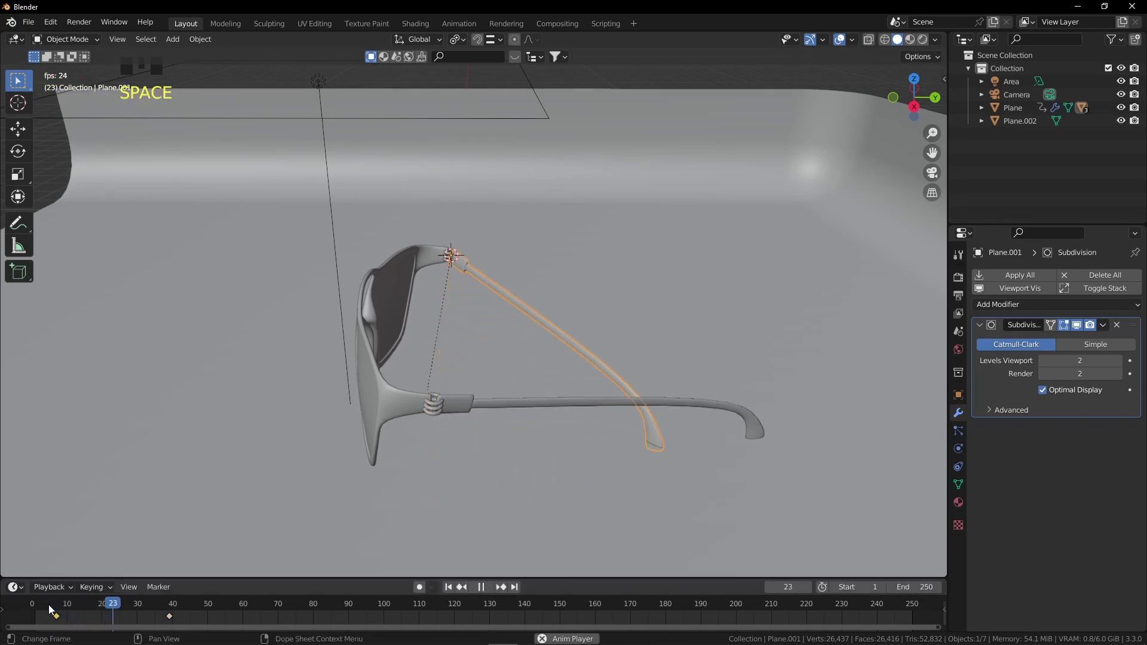
pyautogui.moveTo(53, 608); pyautogui.dragTo(399, 441)
pyautogui.moveTo(399, 441); pyautogui.dragTo(378, 418)
pyautogui.press('space')
pyautogui.press('space')
pyautogui.press('space')
# Select the main glasses frame object and face the view toward it
pyautogui.moveTo(227, 605); pyautogui.dragTo(312, 335)
pyautogui.scroll(-3)
pyautogui.moveTo(364, 423); pyautogui.dragTo(31, 620)
pyautogui.click(31, 620)
pyautogui.moveTo(43, 606); pyautogui.dragTo(87, 617)
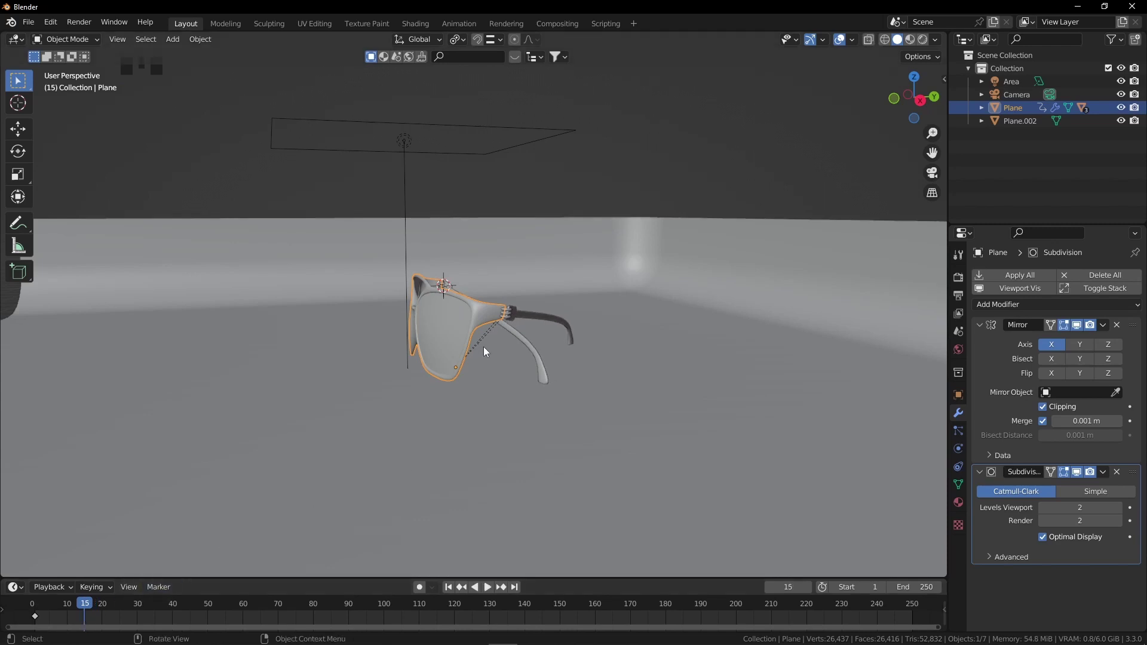
# Keyframe the frame's rotation at frame 15 and a -300° Z turn at frame 40, then play it
pyautogui.press('r')
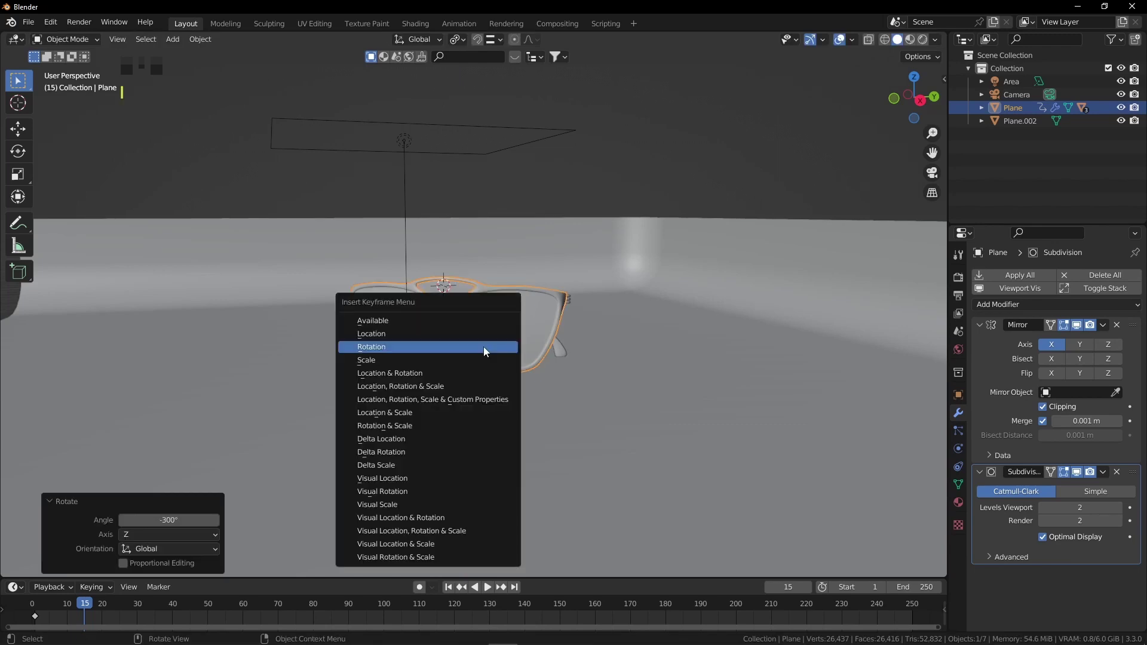
pyautogui.moveTo(149, 609); pyautogui.dragTo(479, 384)
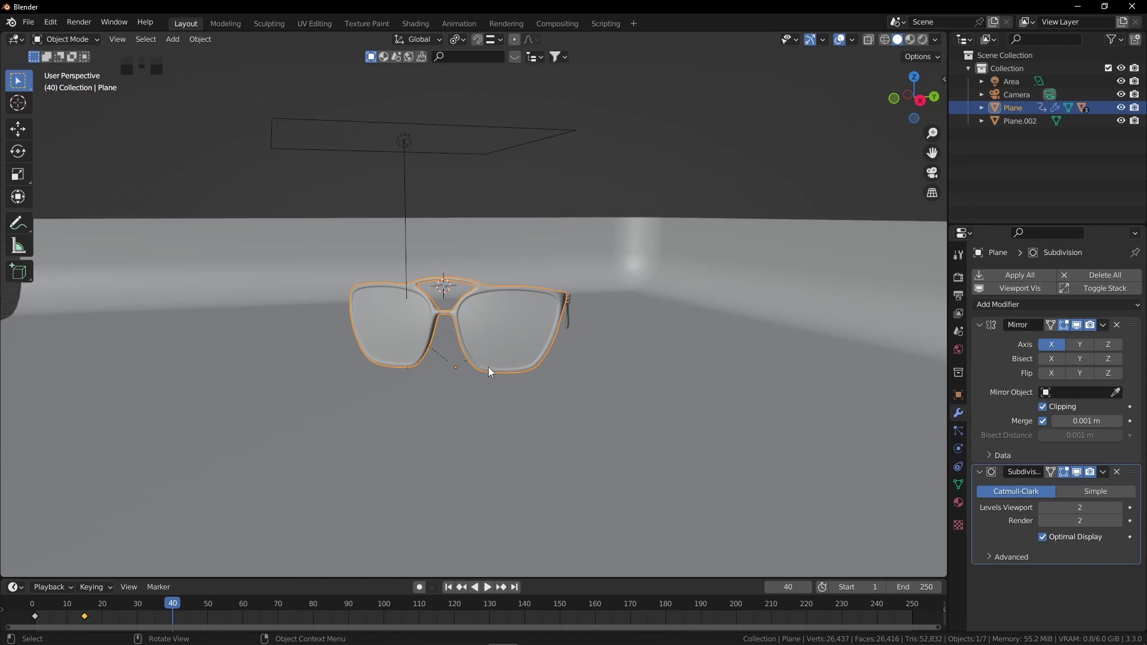
pyautogui.press('r')
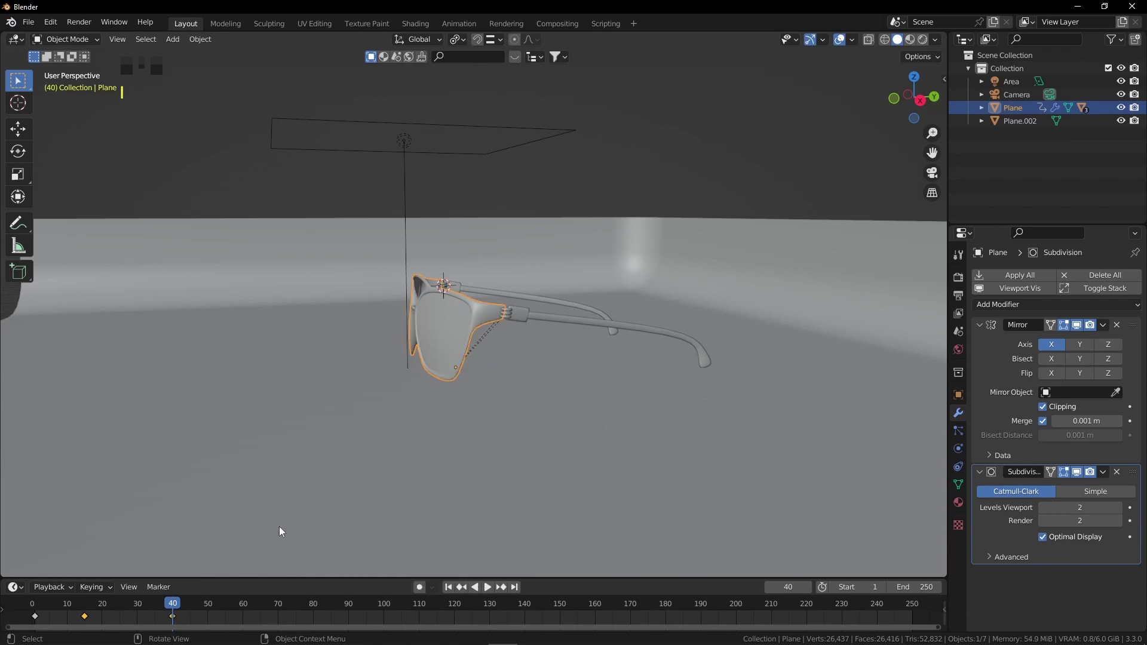
pyautogui.moveTo(171, 604); pyautogui.dragTo(429, 397)
pyautogui.moveTo(429, 397); pyautogui.dragTo(449, 415)
pyautogui.press('space')
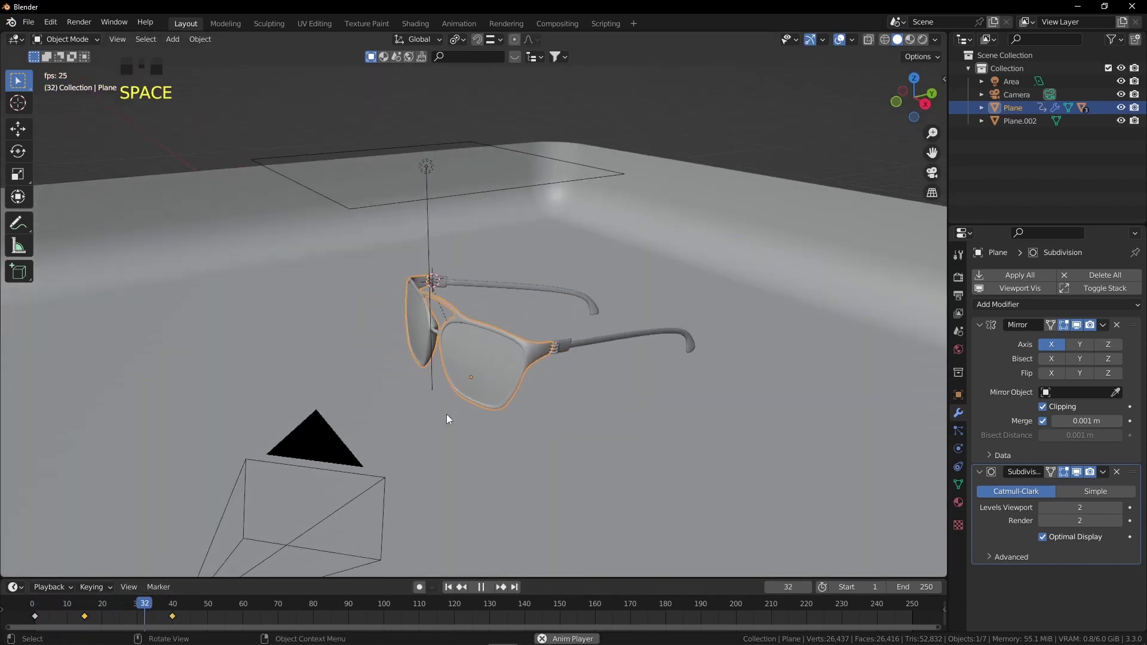
# Shift the first arm Plane.003's keyframes past frame 40 and record a fold keyframe near 60
pyautogui.press('space')
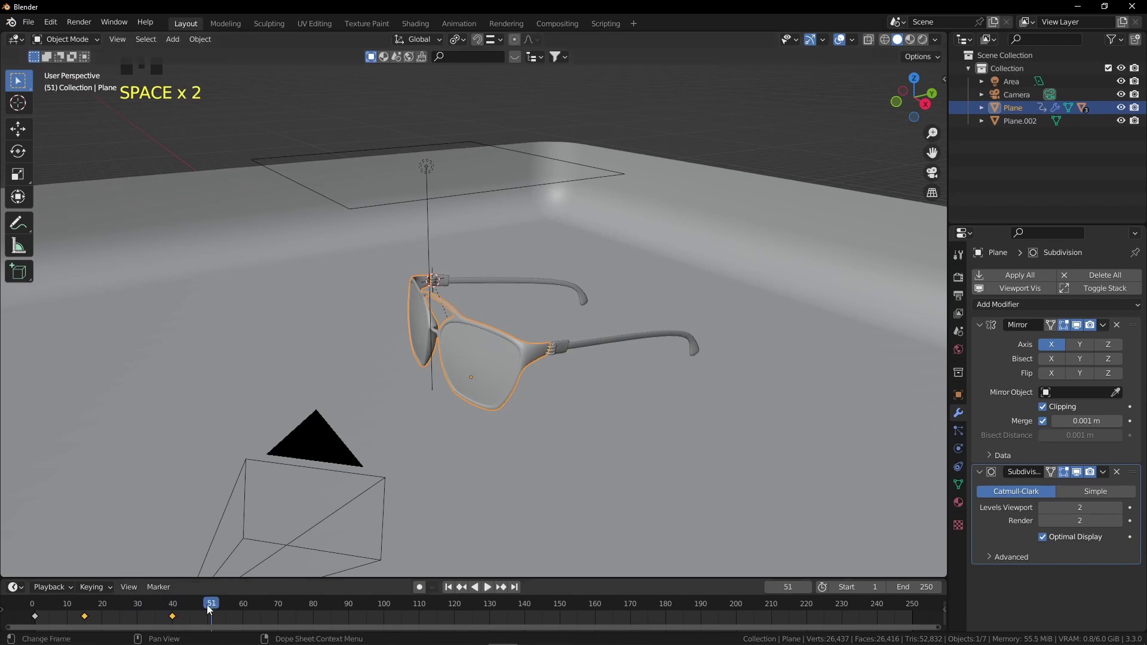
pyautogui.click(563, 352)
pyautogui.click(136, 621)
pyautogui.press('shift+d')
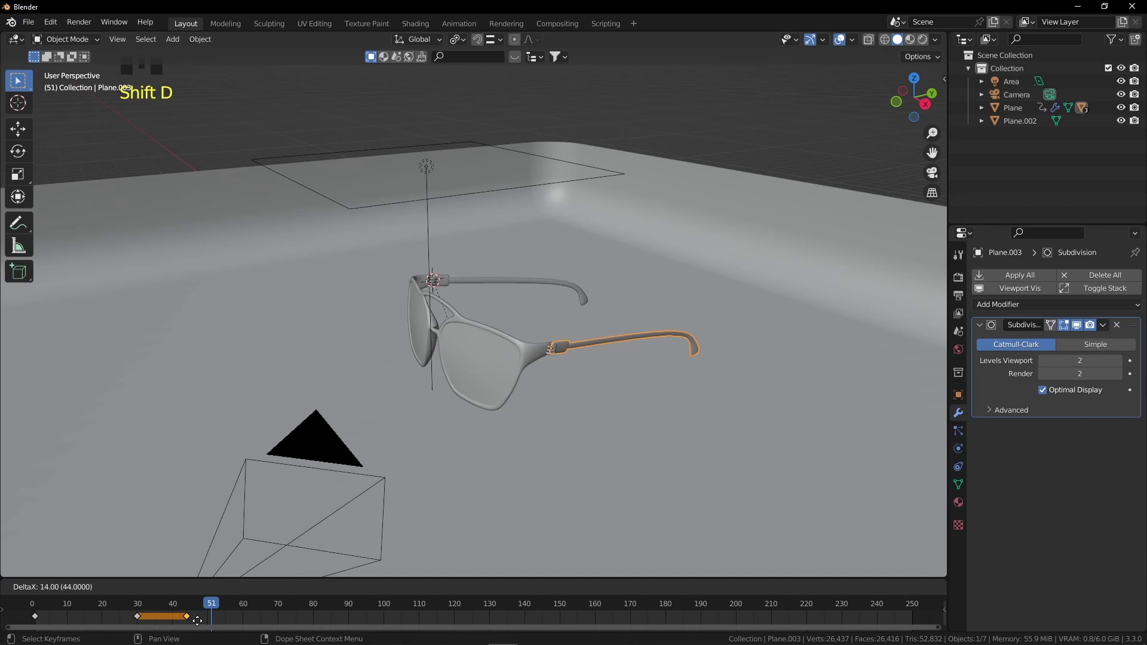
pyautogui.moveTo(154, 605); pyautogui.dragTo(40, 618)
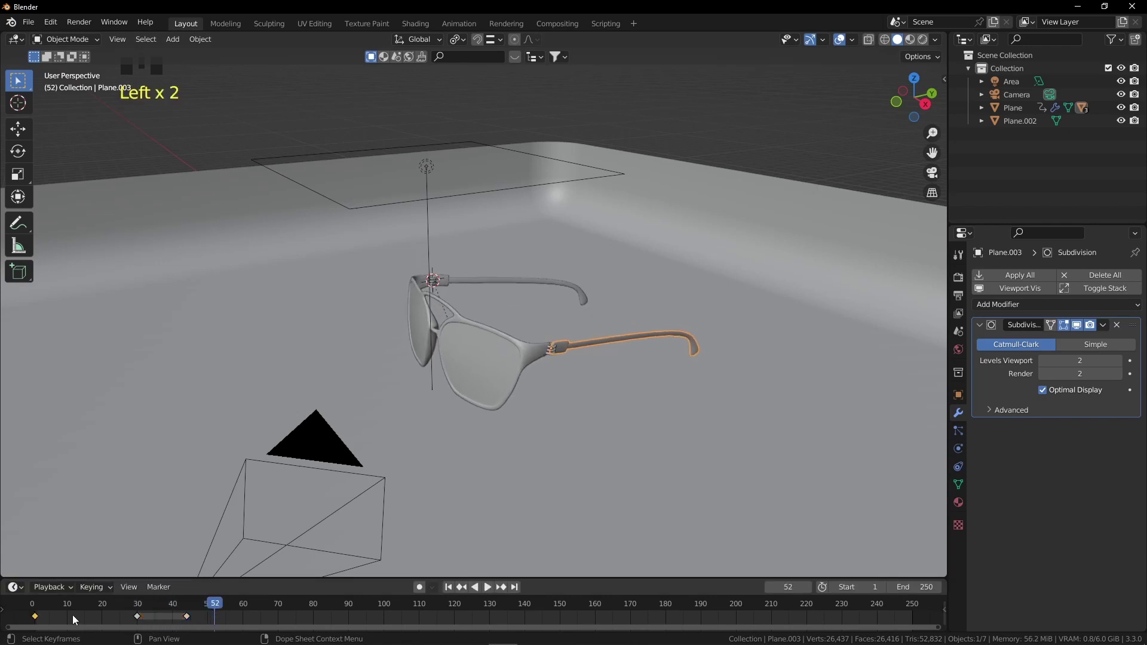
pyautogui.press('shift+d')
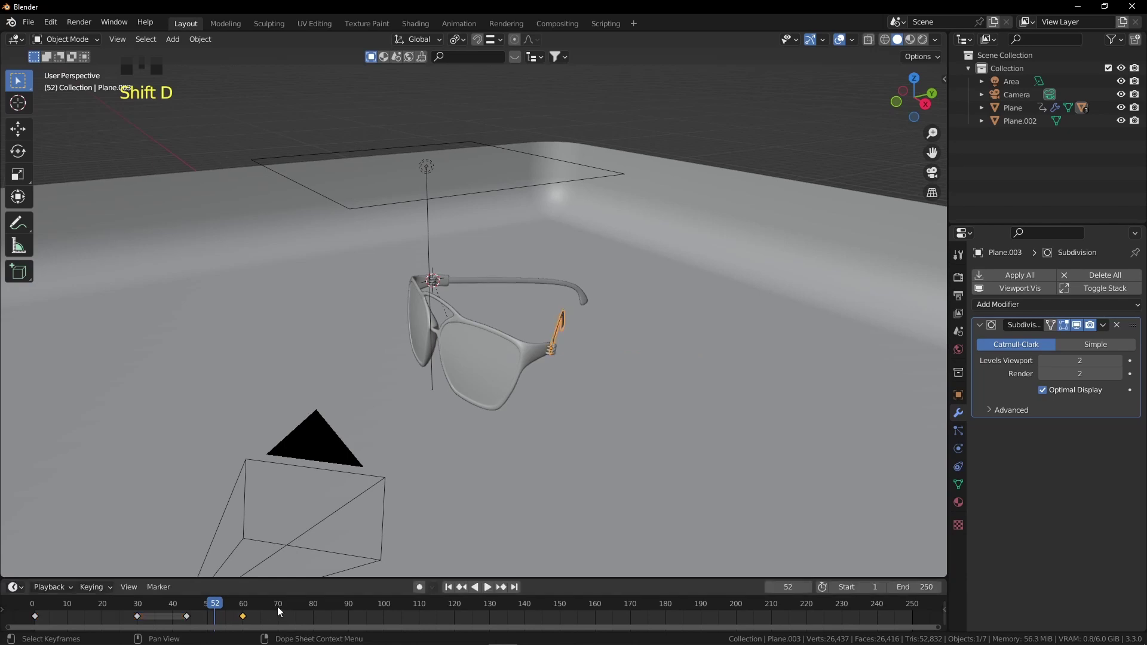
# Play and scrub the timeline to check the arm folds after the spin
pyautogui.moveTo(194, 608); pyautogui.dragTo(165, 608)
pyautogui.press('space')
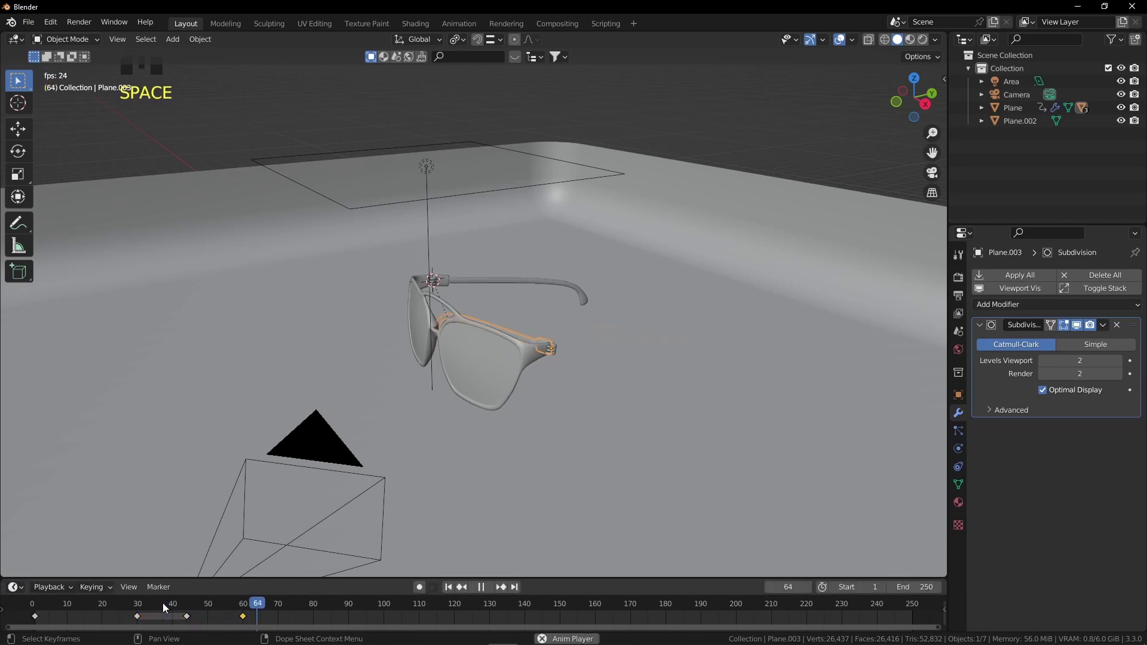
pyautogui.press('space')
pyautogui.moveTo(191, 608); pyautogui.dragTo(244, 607)
pyautogui.moveTo(234, 607); pyautogui.dragTo(92, 615)
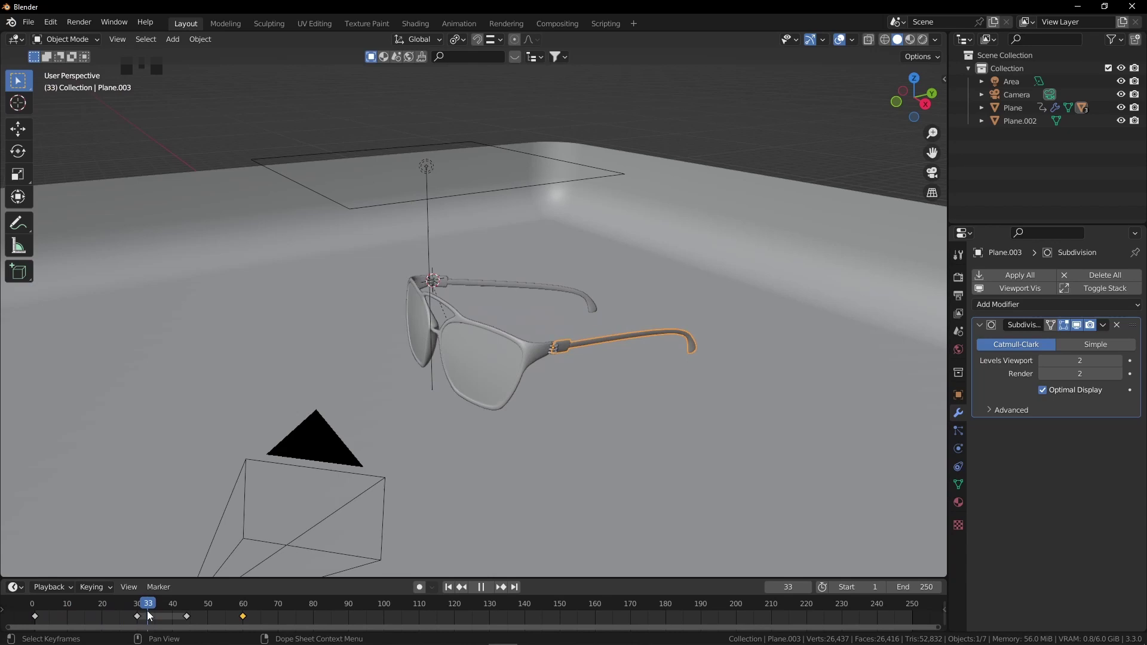
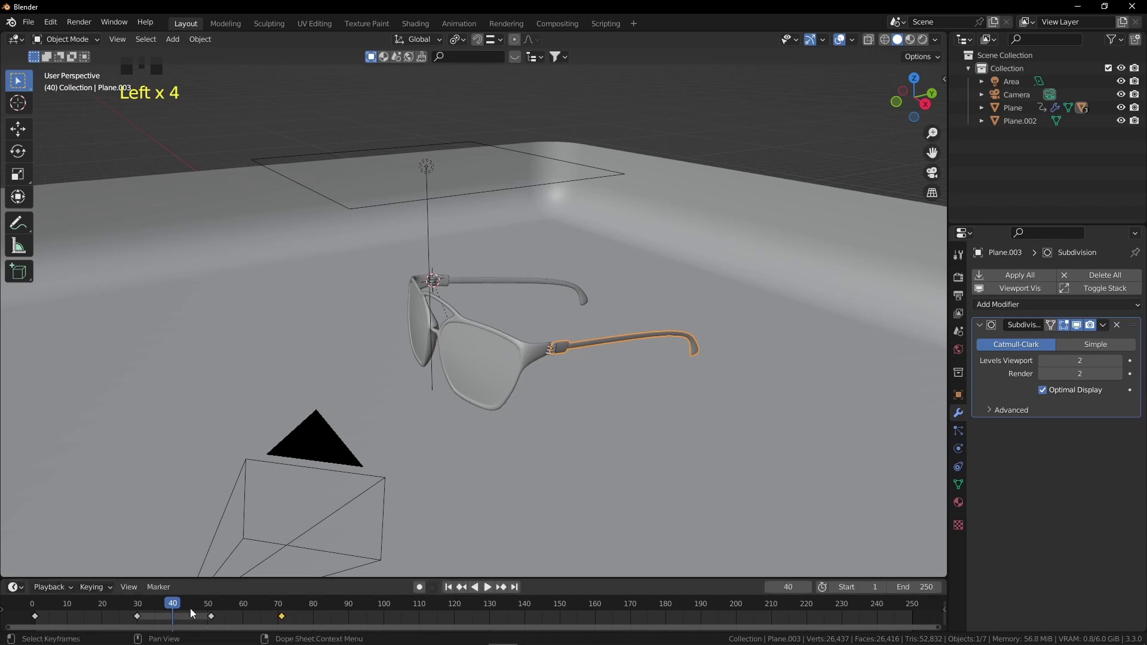
# Shift the second arm Plane.001's keyframes later to follow the spin
pyautogui.click(471, 280)
pyautogui.moveTo(527, 294); pyautogui.dragTo(446, 298)
pyautogui.scroll(3)
pyautogui.click(169, 621)
pyautogui.press('shift+d')
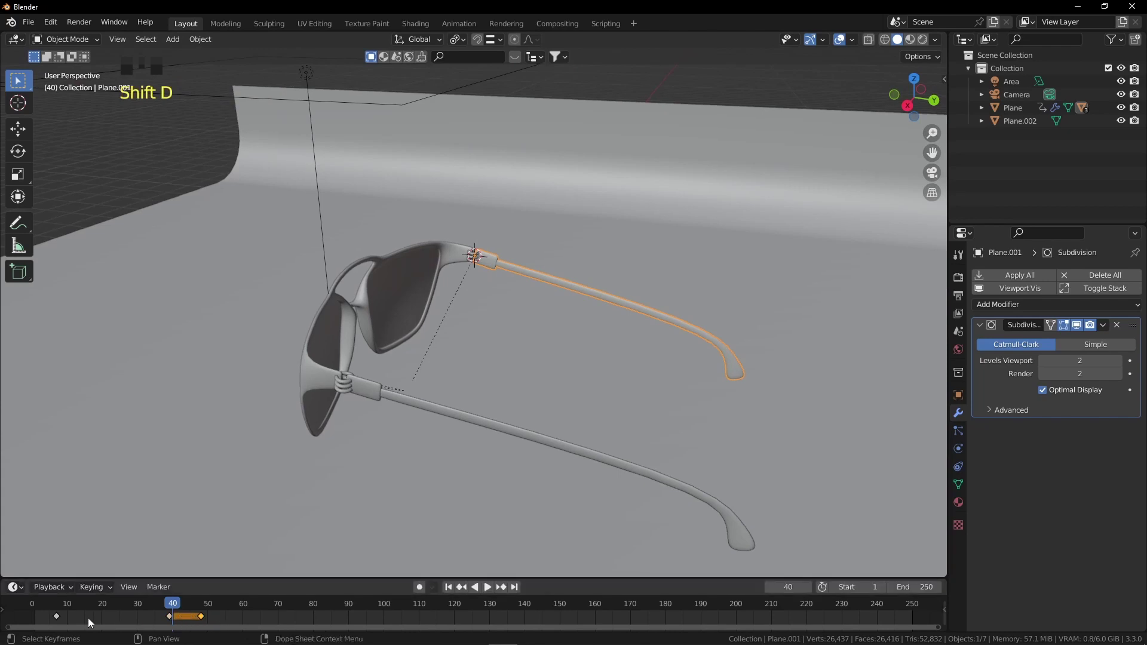
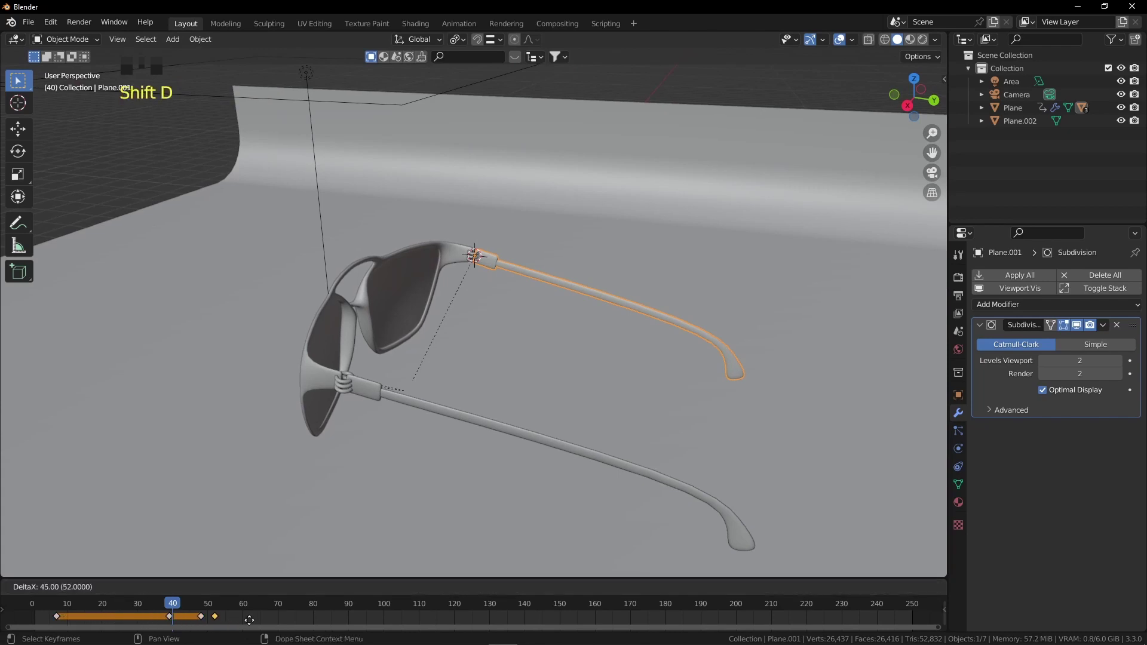
pyautogui.moveTo(173, 606); pyautogui.dragTo(201, 614)
# End the animation at frame 75 and preview it through the camera with overlays hidden
pyautogui.press('space')
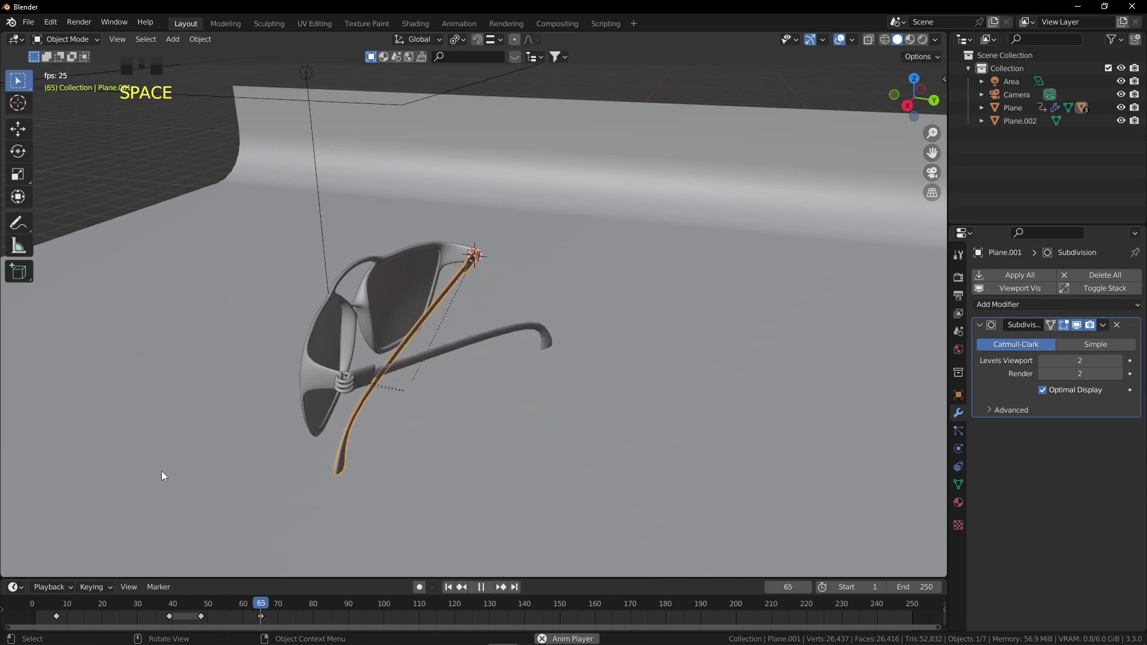
pyautogui.press('space')
pyautogui.moveTo(293, 609); pyautogui.dragTo(294, 613)
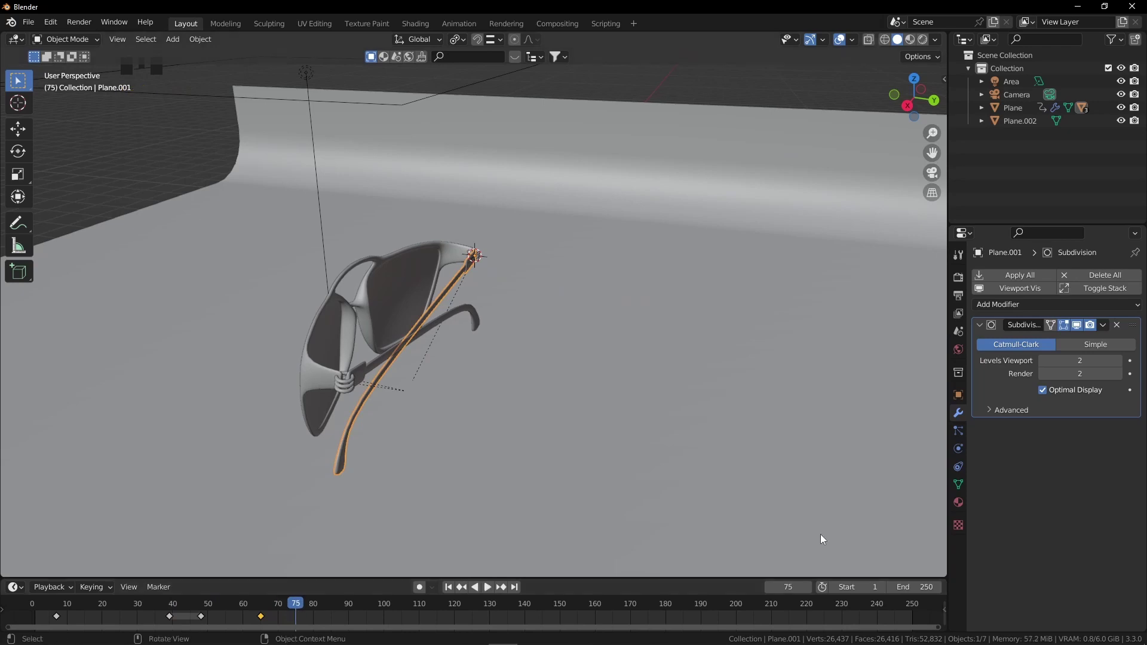
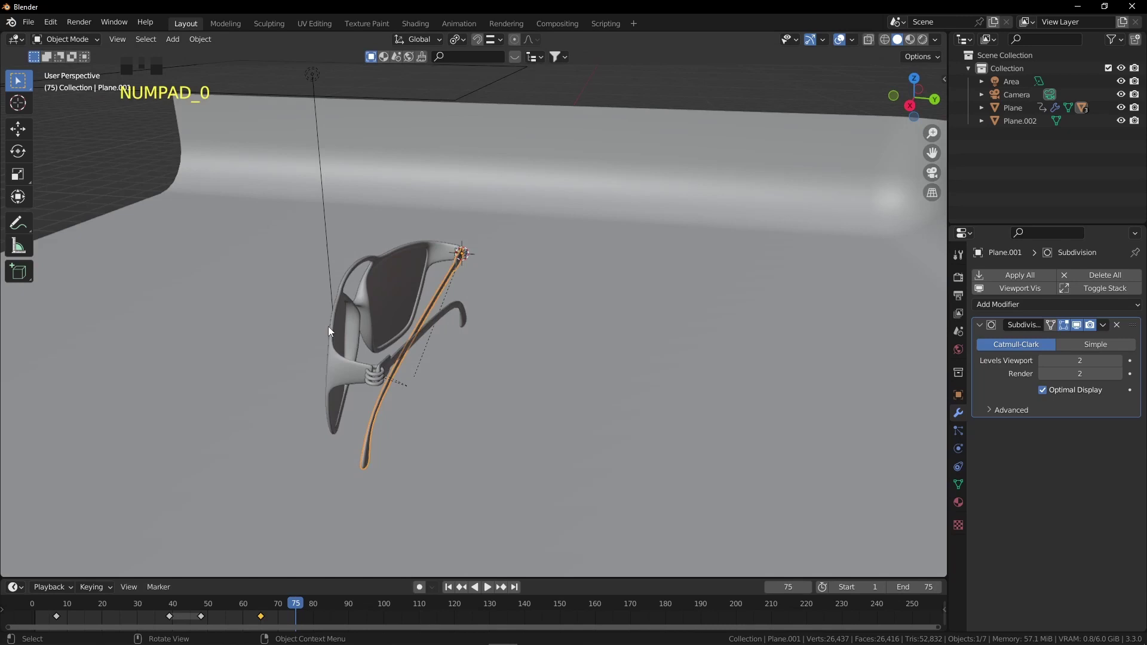
pyautogui.press('space')
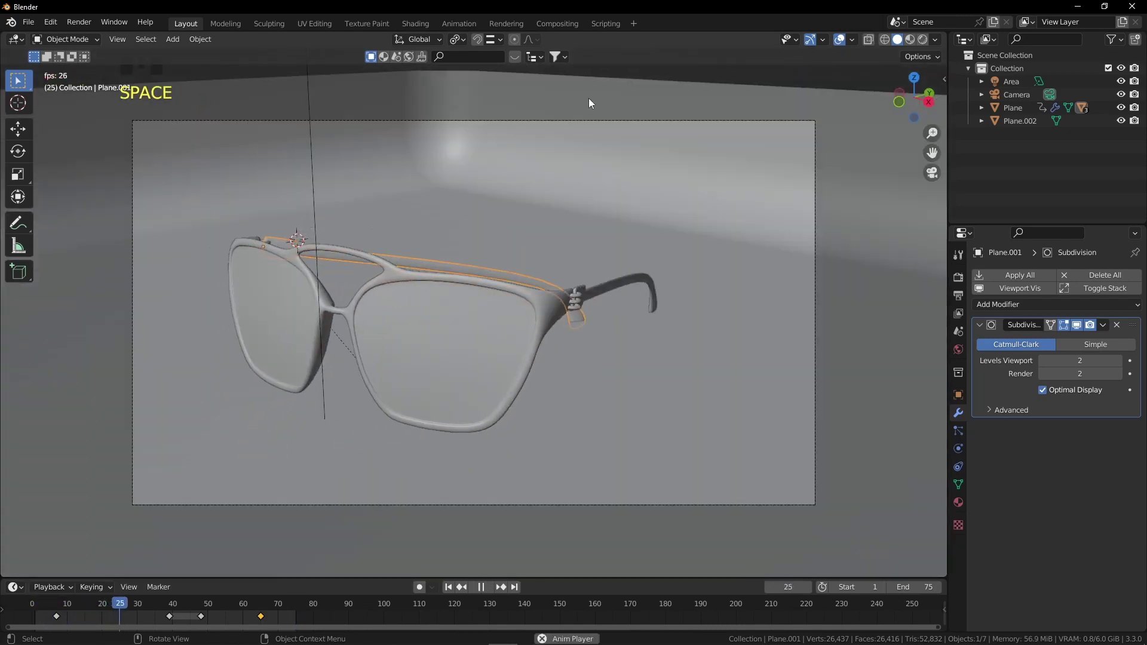
pyautogui.click(842, 49)
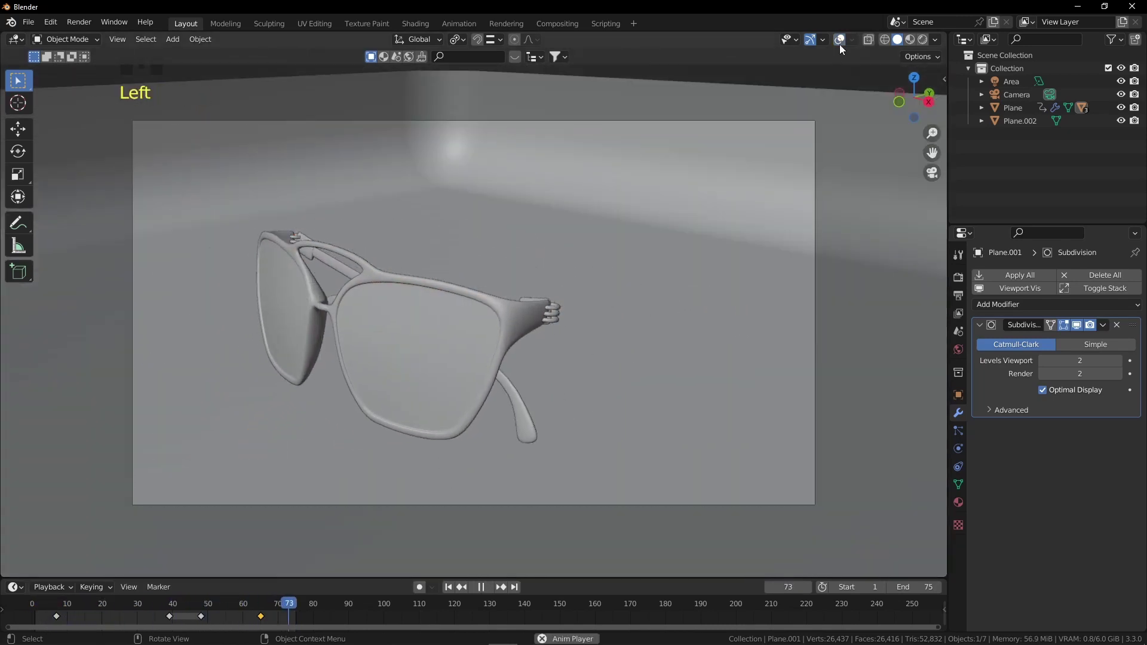